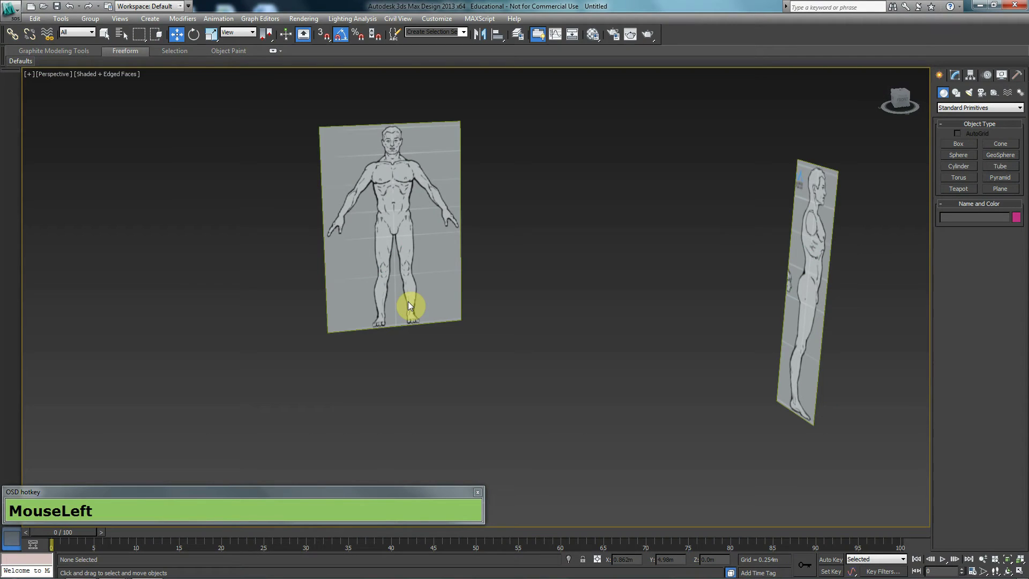
Switch to the Front view and frame the whole standing figure on the front reference plane.
{"action": "middle_click", "coordinate": [377, 246]}
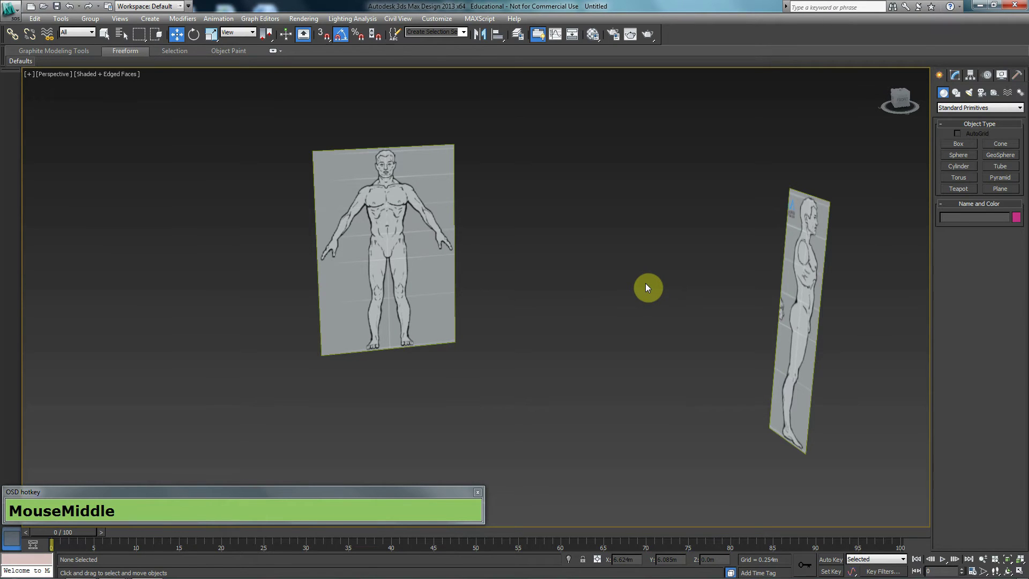
{"action": "key", "text": "f"}
{"action": "middle_click", "coordinate": [484, 266]}
{"action": "scroll", "scroll_direction": "up", "scroll_amount": 3}
{"action": "middle_click", "coordinate": [489, 332]}
{"action": "scroll", "scroll_direction": "down", "scroll_amount": 3}
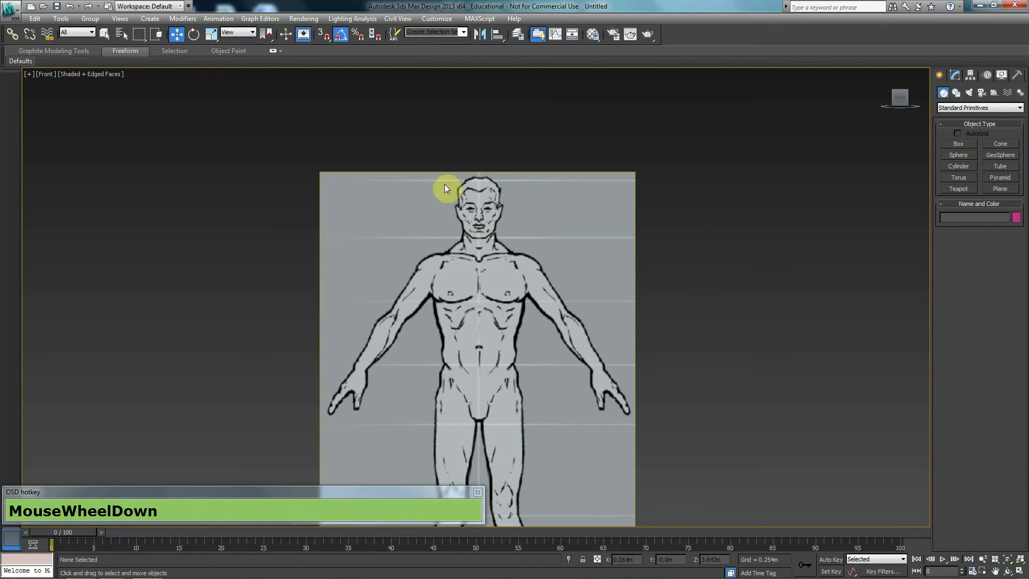
{"action": "middle_click", "coordinate": [487, 256]}
{"action": "scroll", "scroll_direction": "up", "scroll_amount": 3}
{"action": "middle_click", "coordinate": [454, 248]}
{"action": "scroll", "scroll_direction": "up", "scroll_amount": 3}
{"action": "left_click", "coordinate": [974, 171]}
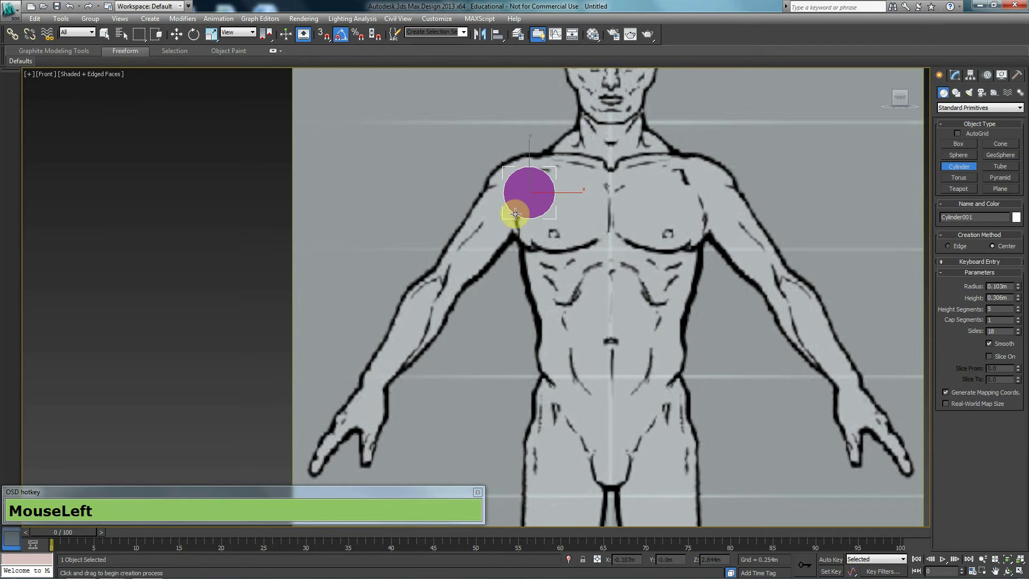
{"action": "left_click", "coordinate": [514, 207]}
{"action": "key", "text": "r"}
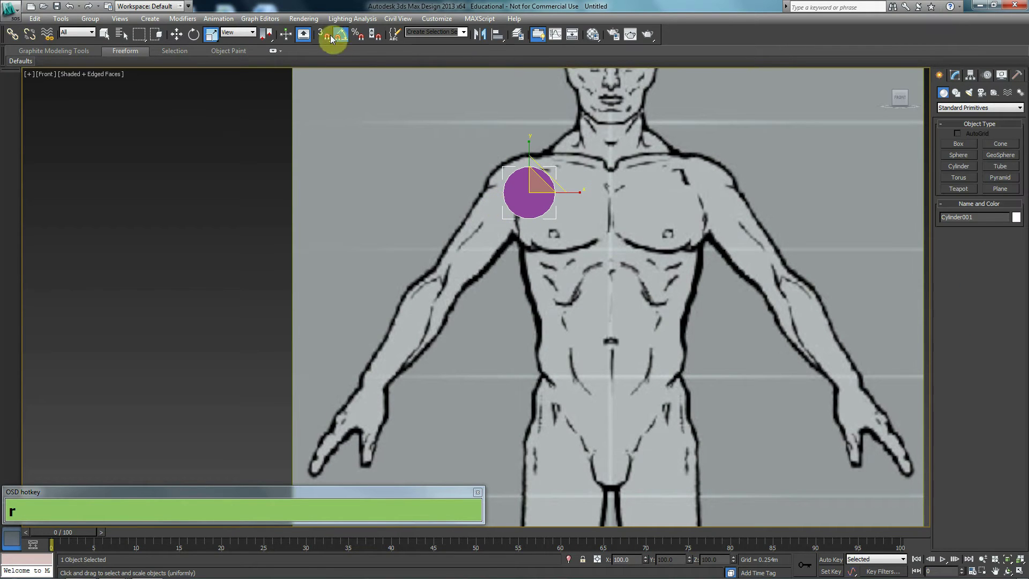
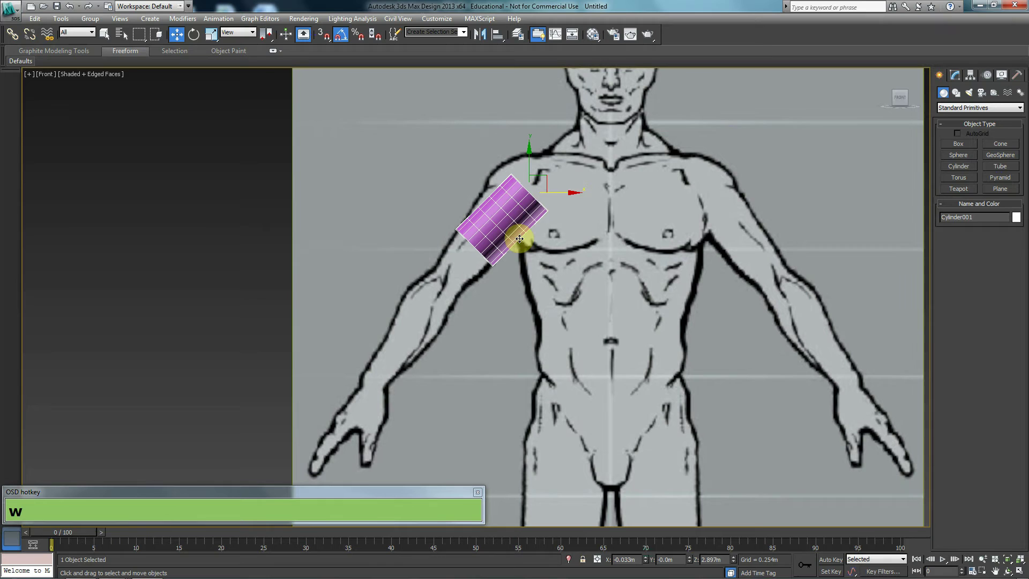
{"action": "key", "text": "Delete"}
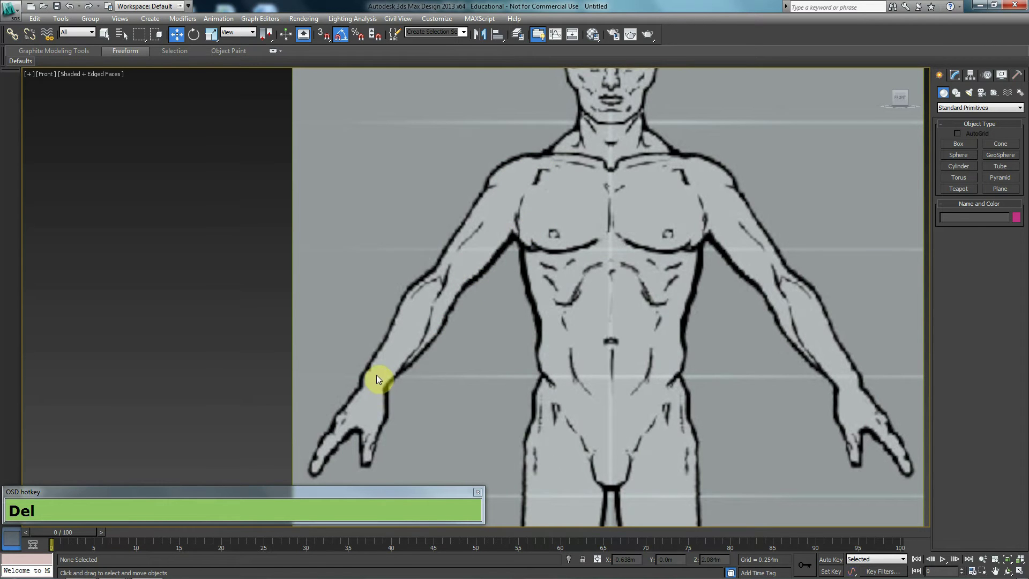
Create an 8-sided cylinder with 1 height segment over the figure's shoulder.
{"action": "middle_click", "coordinate": [703, 250]}
{"action": "scroll", "scroll_direction": "up", "scroll_amount": 3}
{"action": "middle_click", "coordinate": [707, 221]}
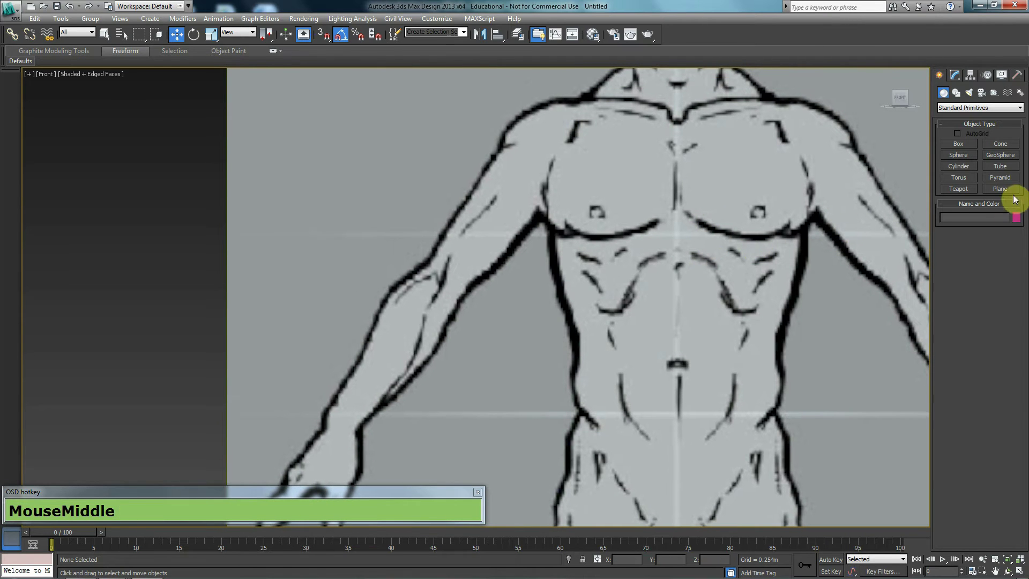
{"action": "left_click_drag", "start_coordinate": [627, 165], "coordinate": [553, 171]}
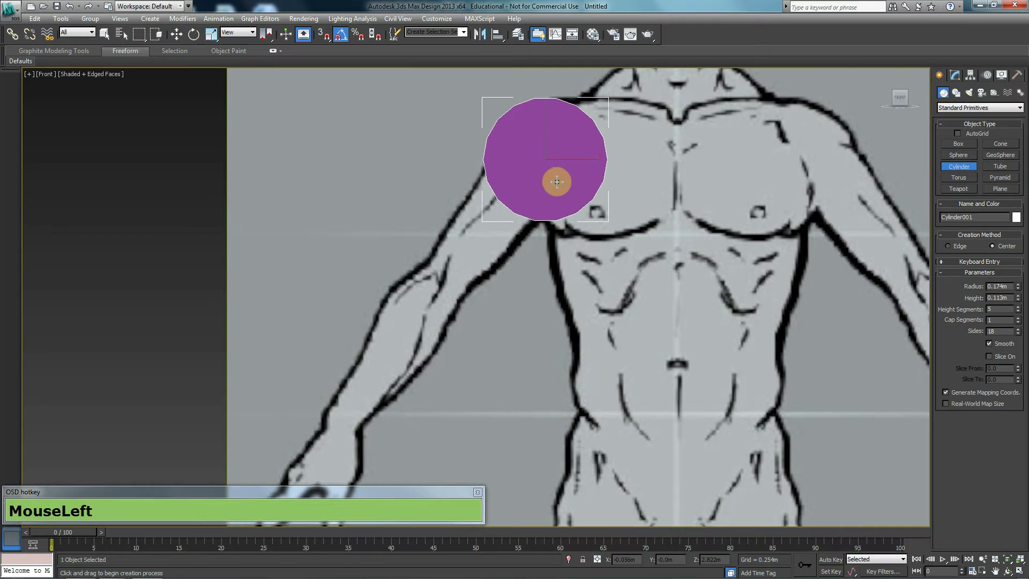
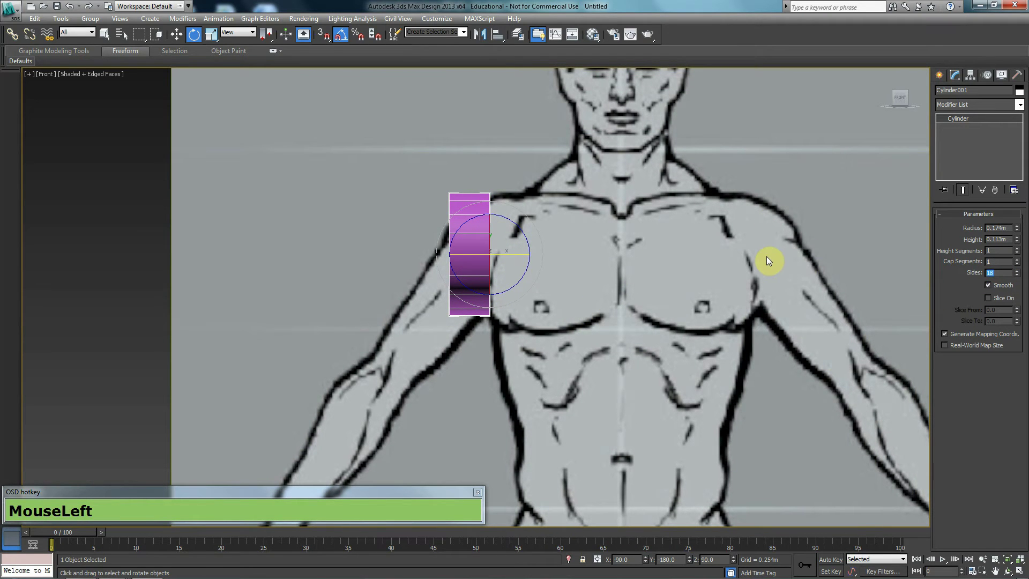
Rotate the cylinder upright and move it onto the shoulder of the drawing.
{"action": "key", "text": "KP_9"}
{"action": "middle_click", "coordinate": [445, 152]}
{"action": "left_click_drag", "start_coordinate": [475, 245], "coordinate": [533, 242]}
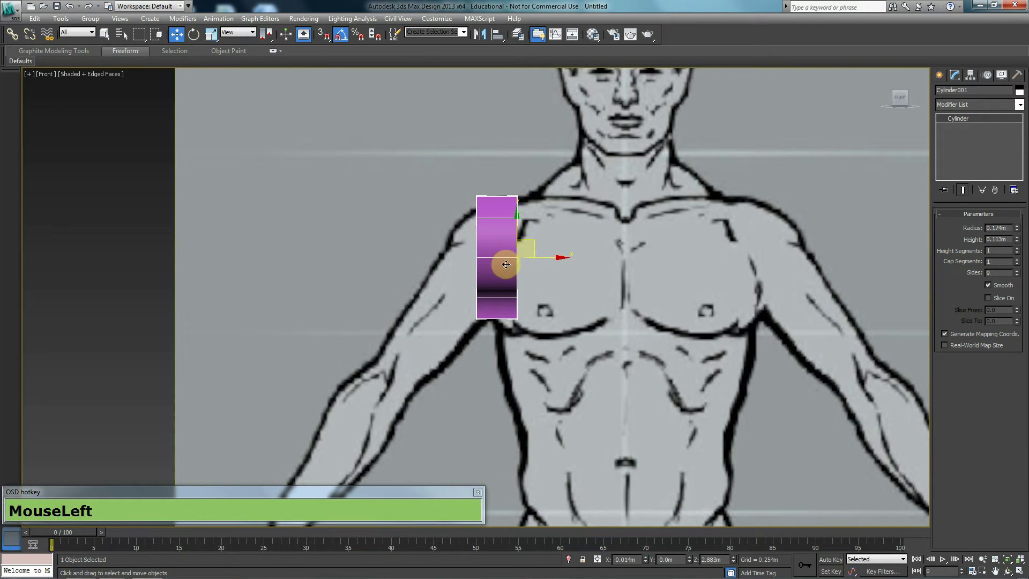
Convert the cylinder to Editable Poly and display it See-Through with By Object properties.
{"action": "right_click", "coordinate": [507, 219]}
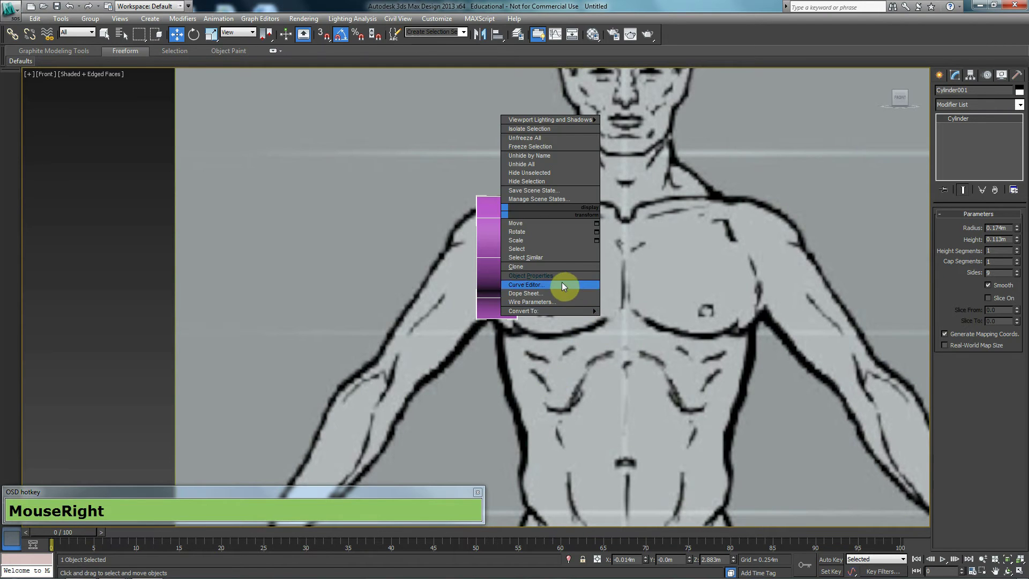
{"action": "left_click", "coordinate": [564, 281]}
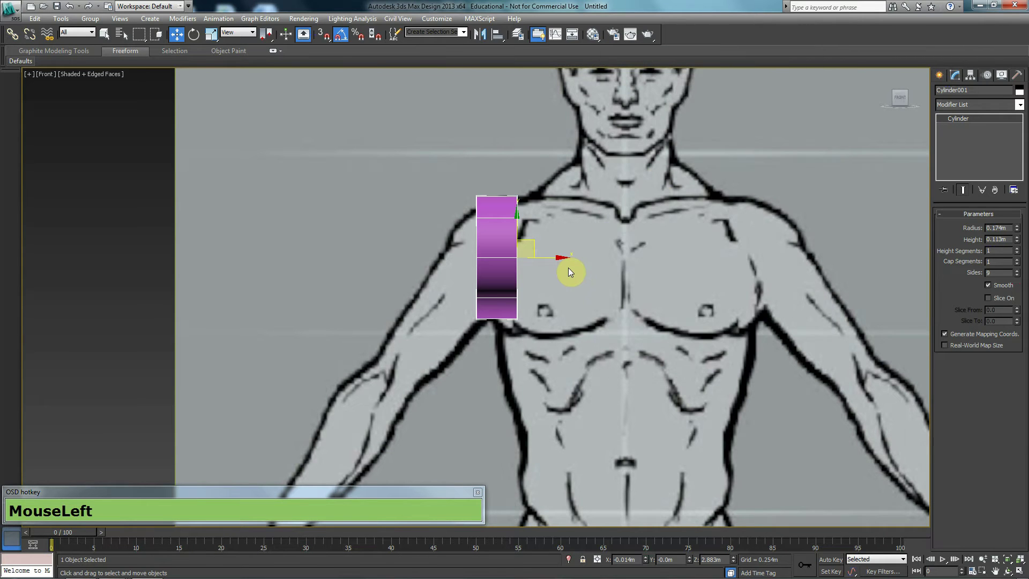
{"action": "key", "text": "alt+x"}
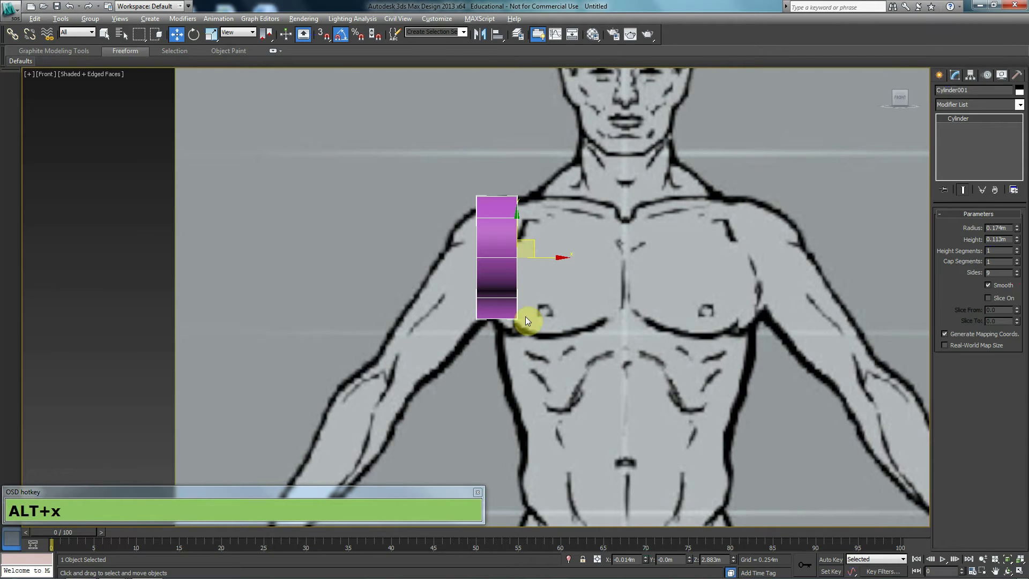
{"action": "left_click", "coordinate": [483, 262]}
{"action": "key", "text": "alt+x"}
{"action": "key", "text": "alt+x"}
{"action": "left_click_drag", "start_coordinate": [507, 245], "coordinate": [548, 327]}
{"action": "left_click", "coordinate": [560, 316]}
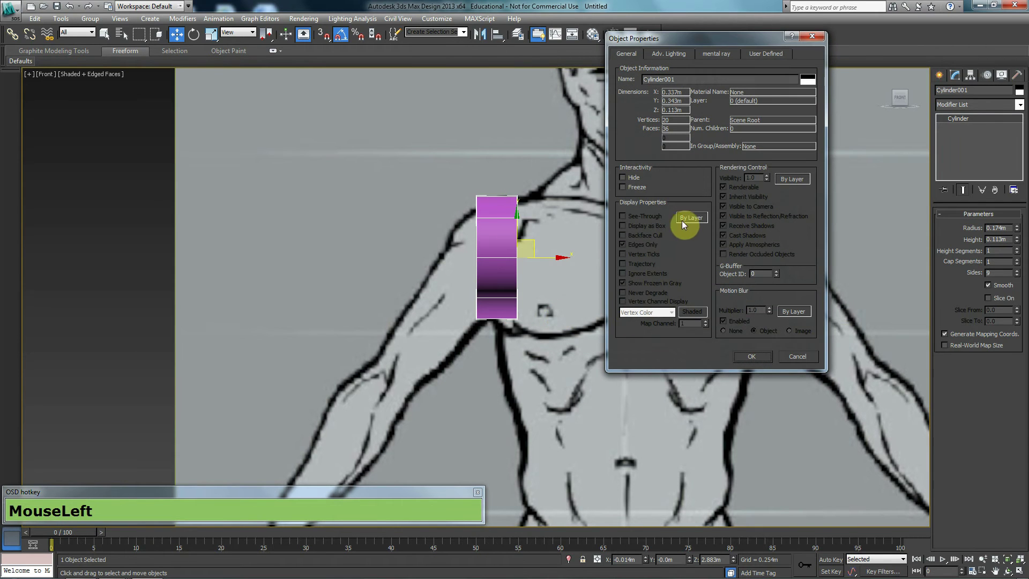
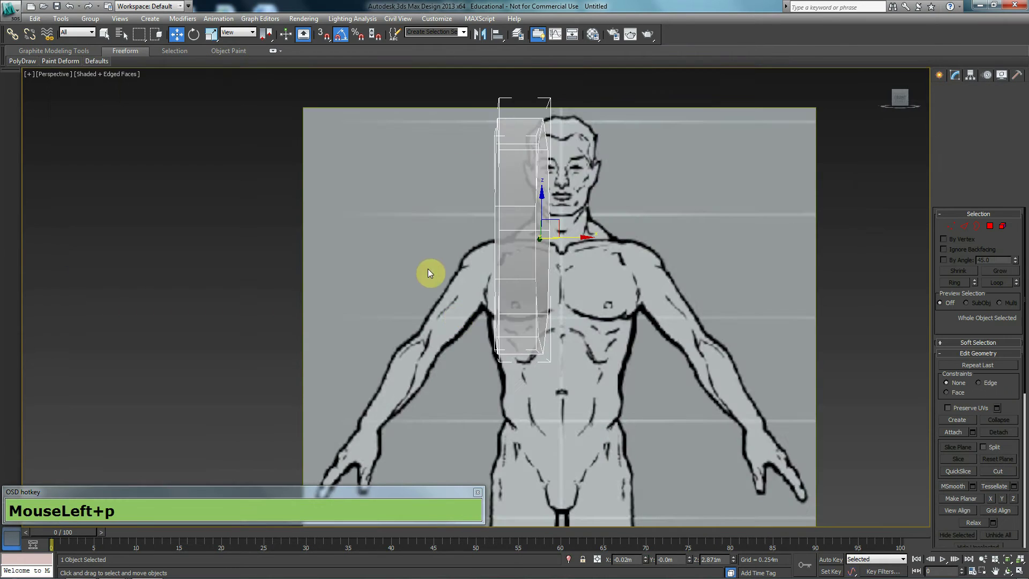
Delete both end-cap polygons of the shoulder cylinder, leaving an open ring of side faces.
{"action": "middle_click", "coordinate": [509, 323]}
{"action": "middle_click", "coordinate": [554, 301]}
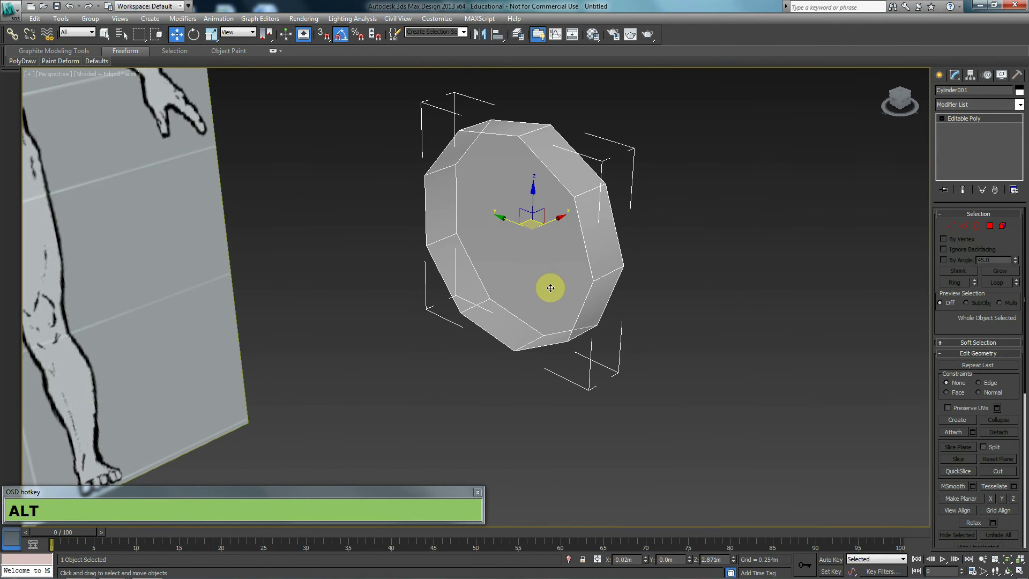
{"action": "key", "text": "alt+x"}
{"action": "middle_click", "coordinate": [563, 254]}
{"action": "right_click", "coordinate": [555, 265]}
{"action": "left_click", "coordinate": [691, 363]}
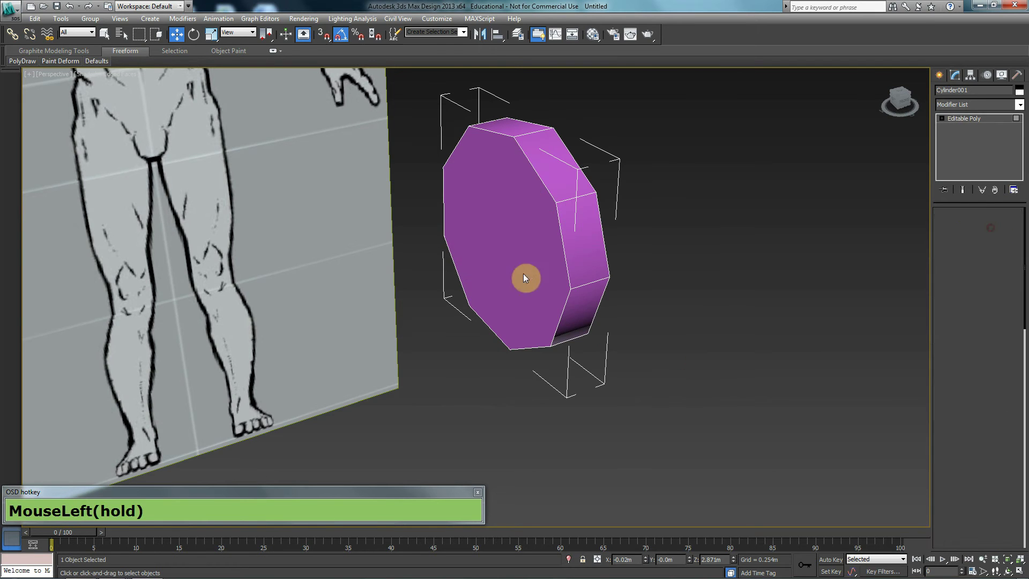
{"action": "middle_click", "coordinate": [677, 360]}
{"action": "left_click", "coordinate": [572, 262]}
{"action": "key", "text": "ctrl+Delete"}
{"action": "left_click", "coordinate": [956, 232]}
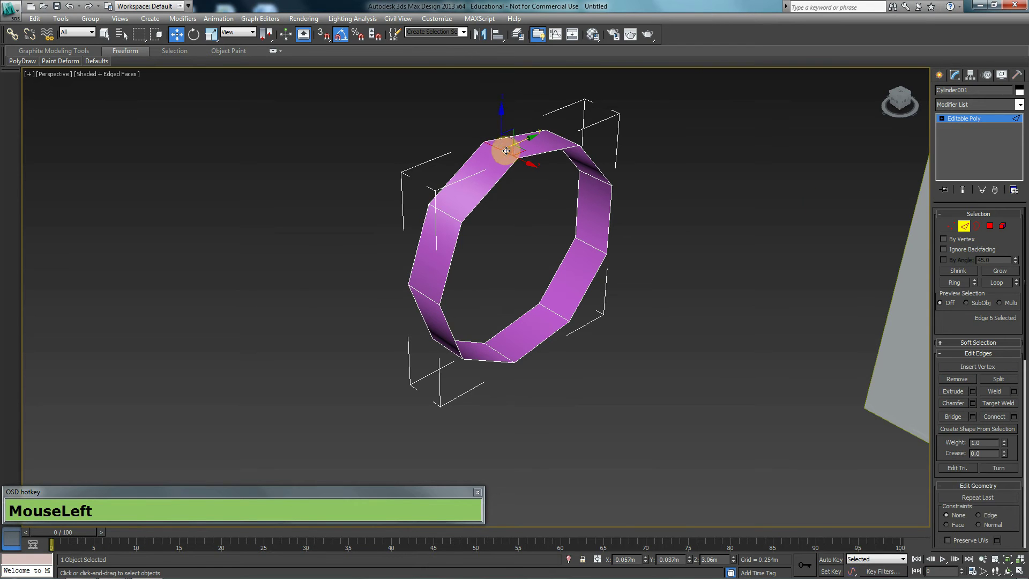
{"action": "middle_click", "coordinate": [517, 231]}
{"action": "left_click_drag", "start_coordinate": [523, 126], "coordinate": [432, 261]}
{"action": "middle_click", "coordinate": [455, 266]}
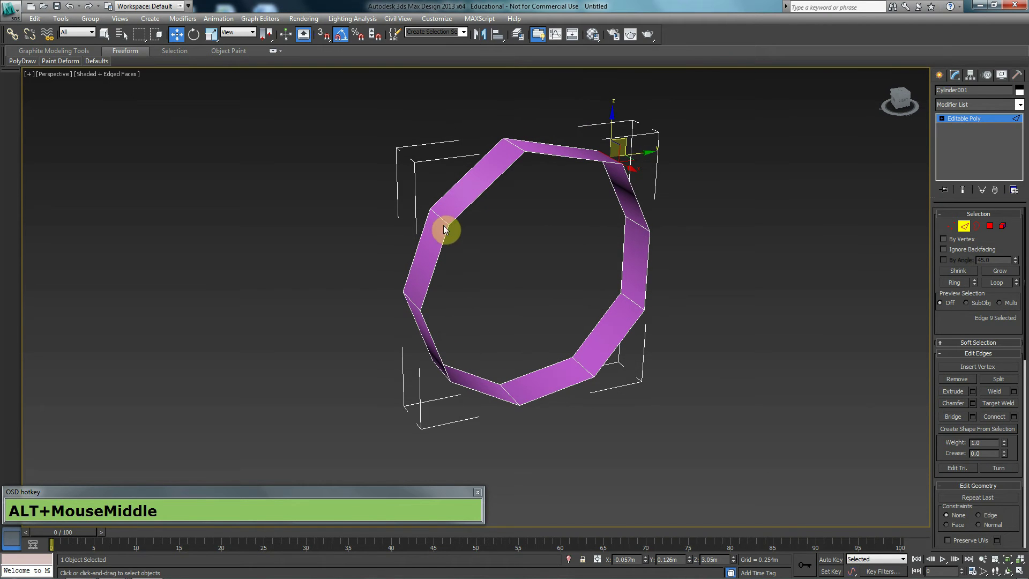
{"action": "left_click", "coordinate": [410, 300]}
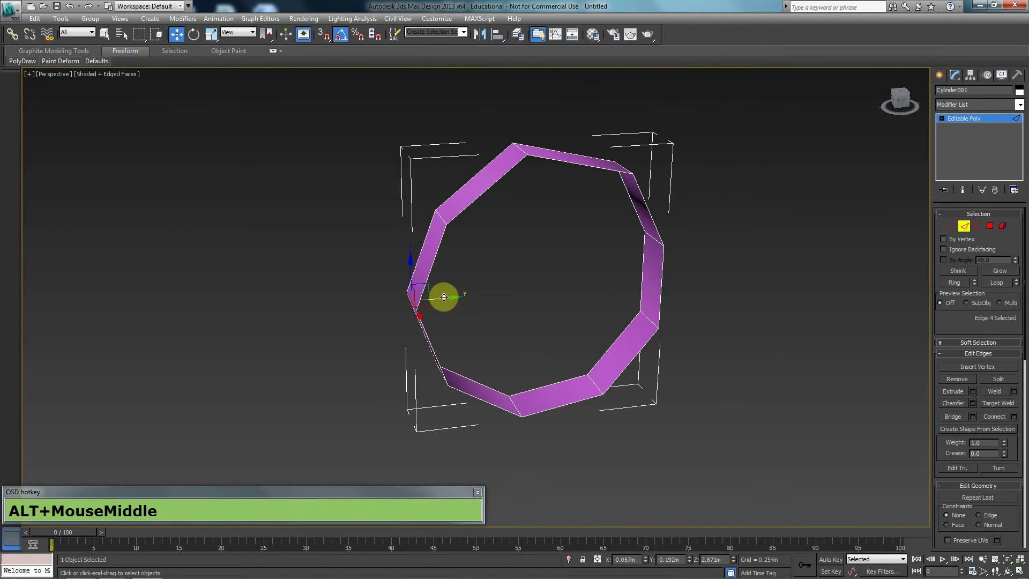
{"action": "left_click_drag", "start_coordinate": [441, 300], "coordinate": [459, 315]}
{"action": "middle_click", "coordinate": [459, 315]}
{"action": "middle_click", "coordinate": [477, 400]}
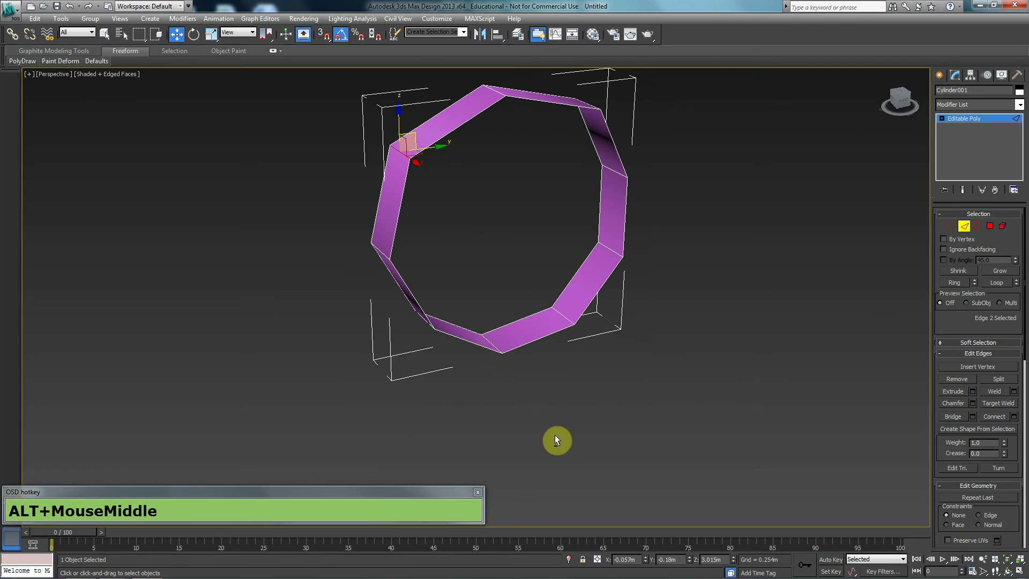
{"action": "left_click", "coordinate": [492, 338]}
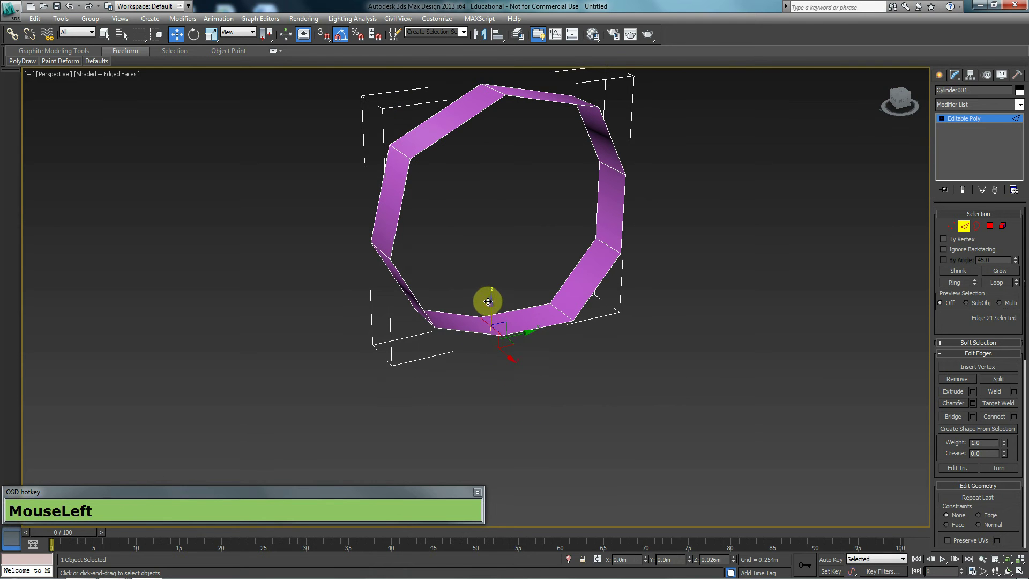
{"action": "middle_click", "coordinate": [577, 348]}
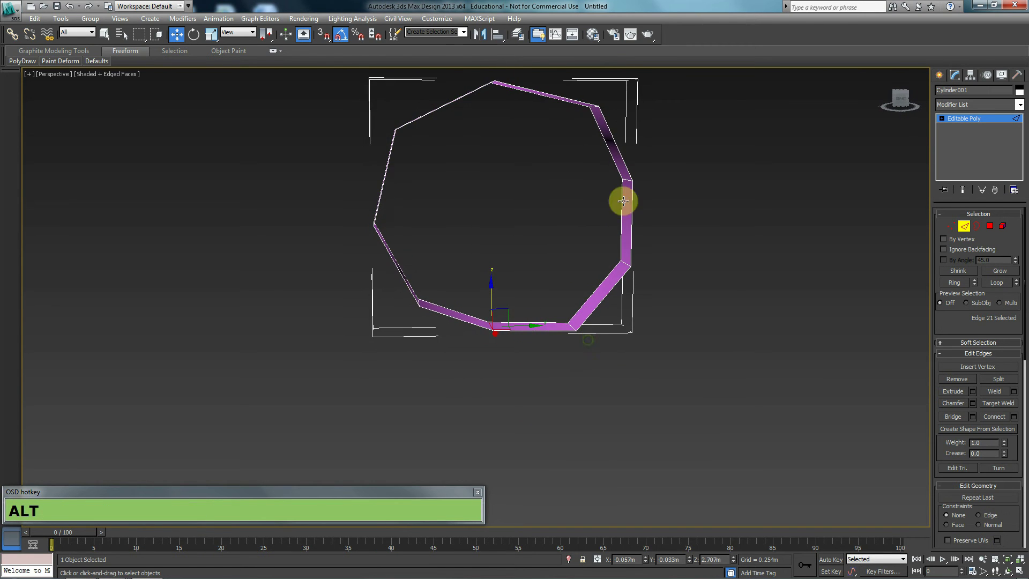
{"action": "left_click_drag", "start_coordinate": [538, 184], "coordinate": [629, 181]}
{"action": "middle_click", "coordinate": [581, 189]}
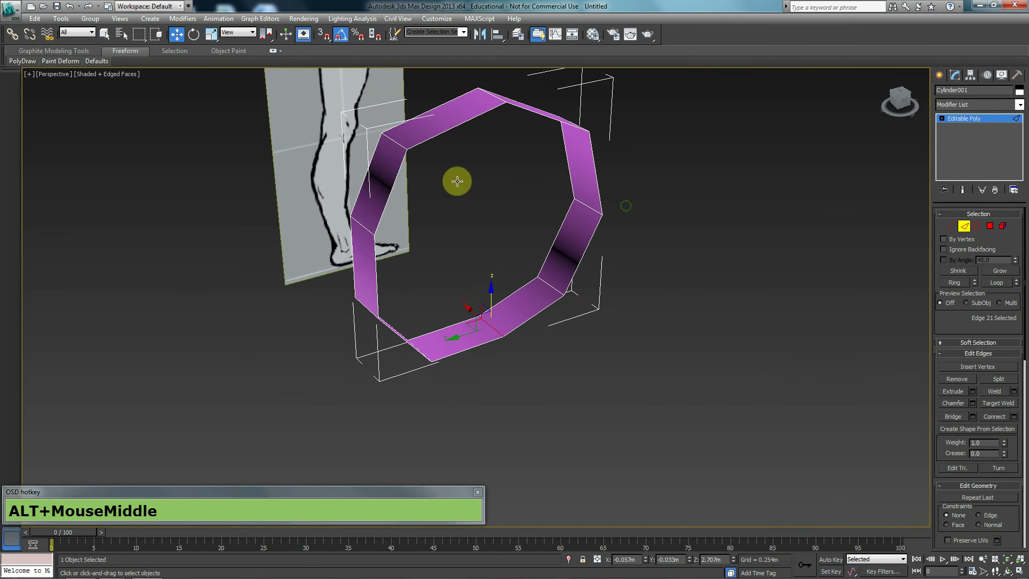
{"action": "left_click", "coordinate": [397, 140]}
{"action": "middle_click", "coordinate": [398, 162]}
{"action": "left_click_drag", "start_coordinate": [389, 125], "coordinate": [470, 198]}
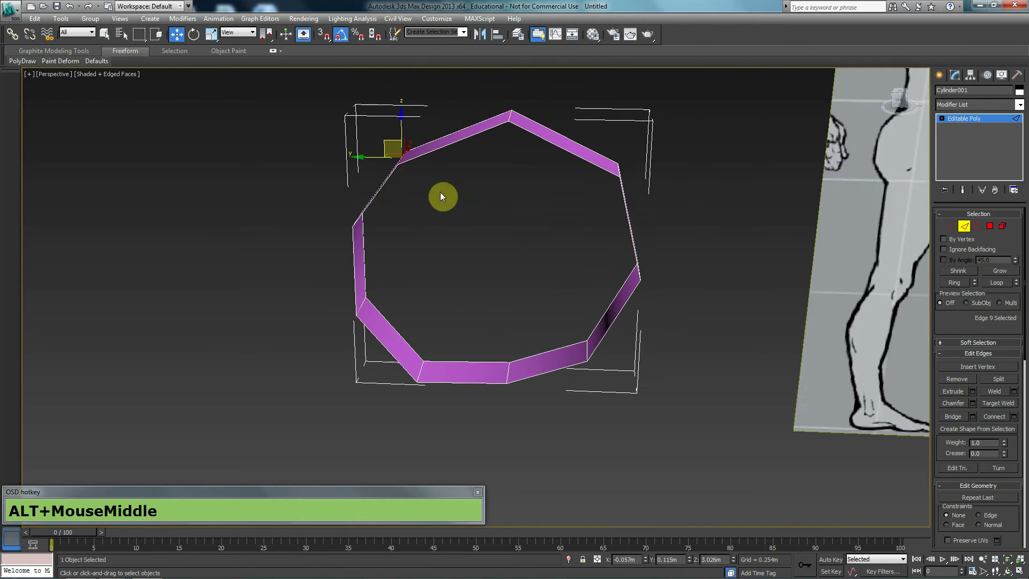
{"action": "left_click", "coordinate": [620, 171]}
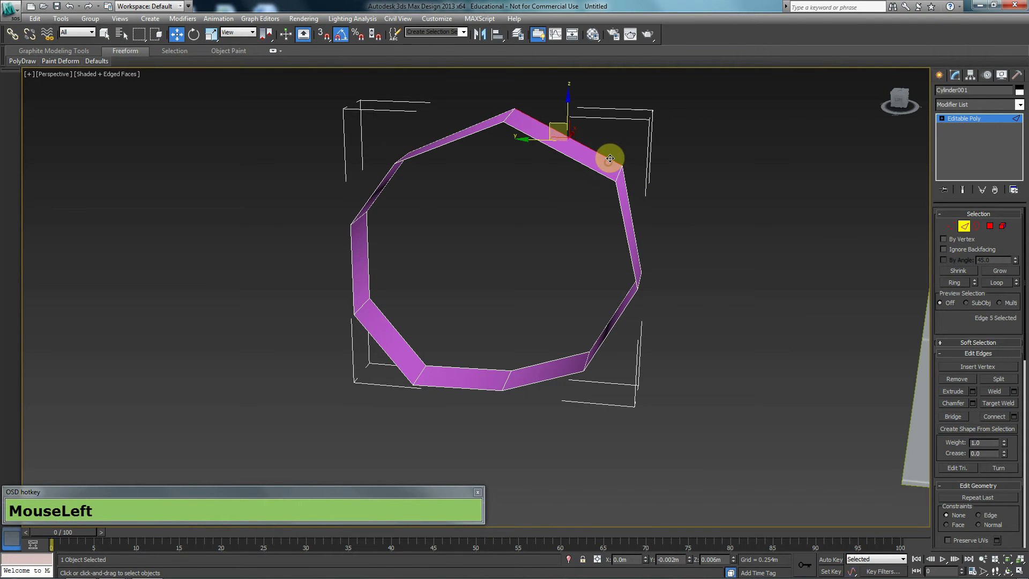
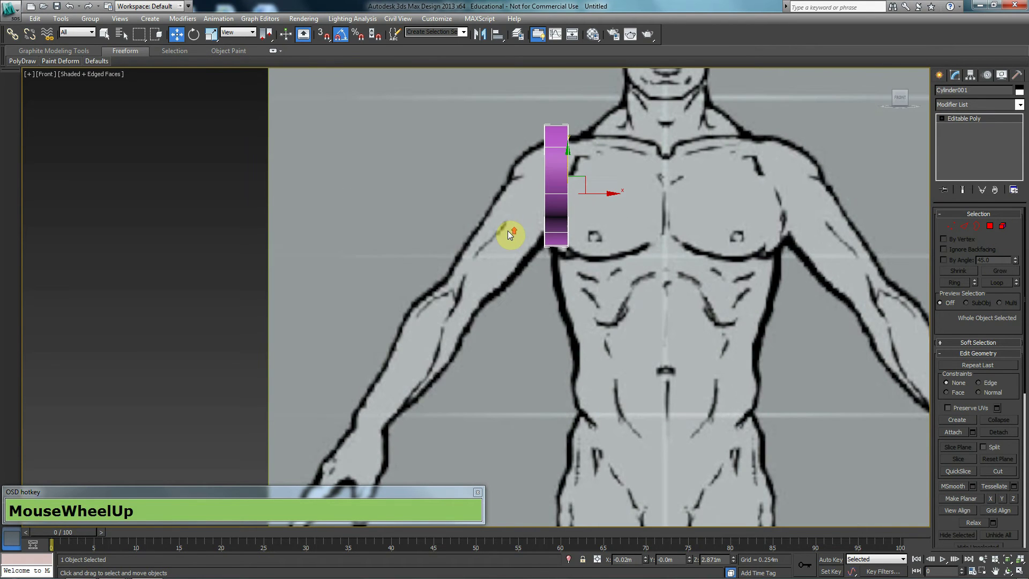
Copy the shoulder ring down the arm as a separate elbow ring and position it.
{"action": "left_click_drag", "start_coordinate": [585, 176], "coordinate": [483, 297]}
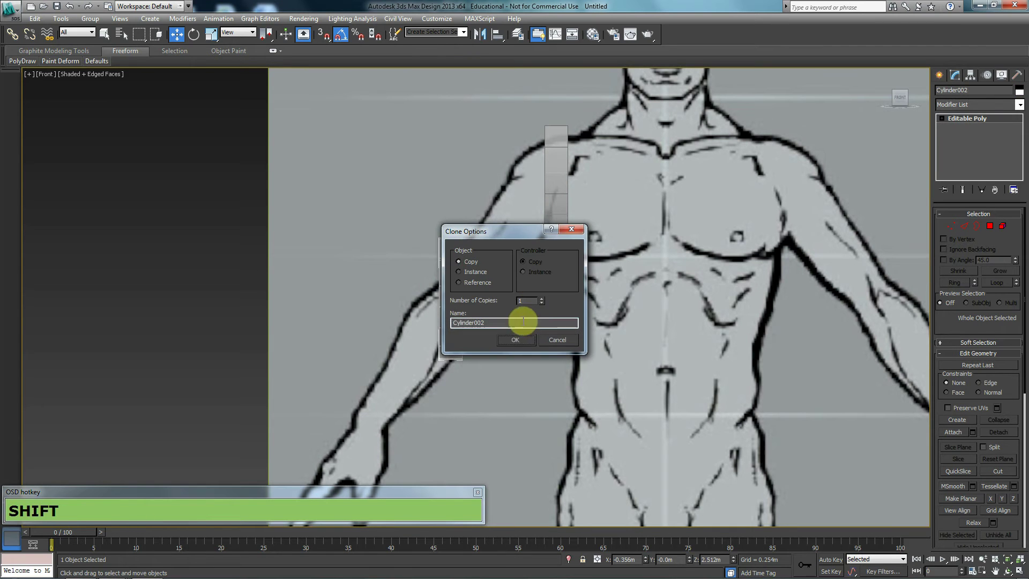
{"action": "left_click", "coordinate": [522, 341]}
{"action": "key", "text": "e"}
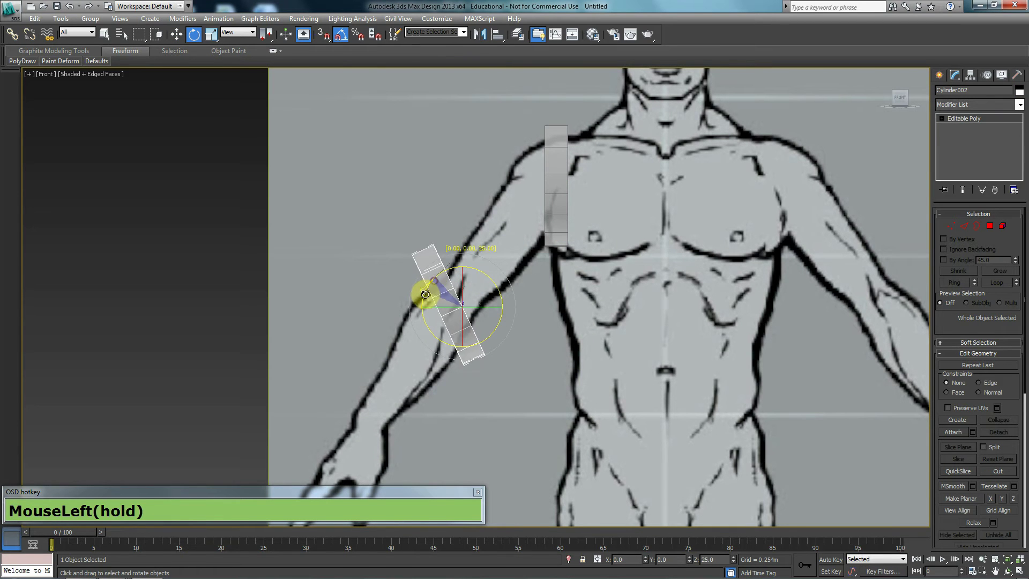
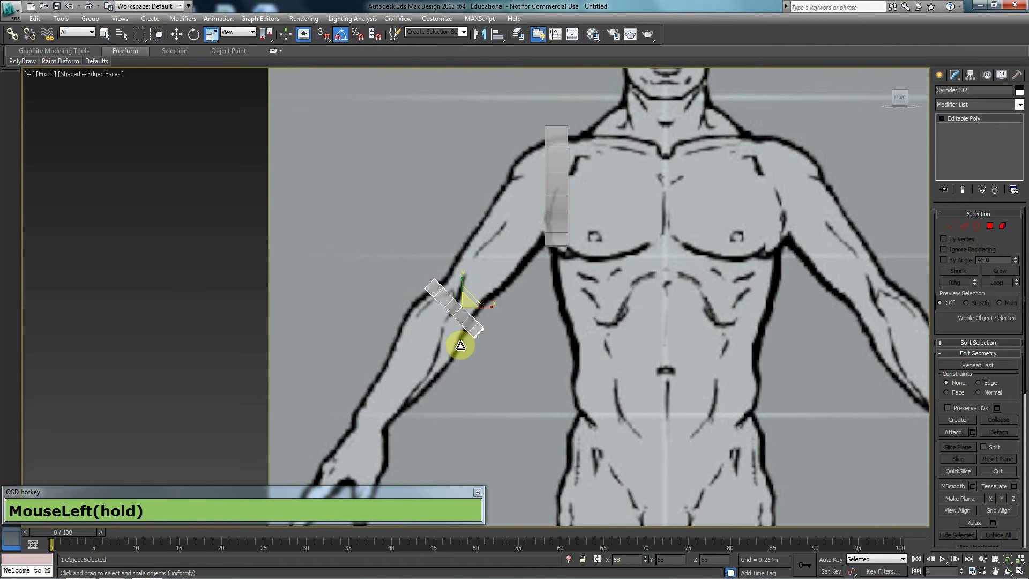
{"action": "key", "text": "w"}
{"action": "left_click", "coordinate": [479, 291]}
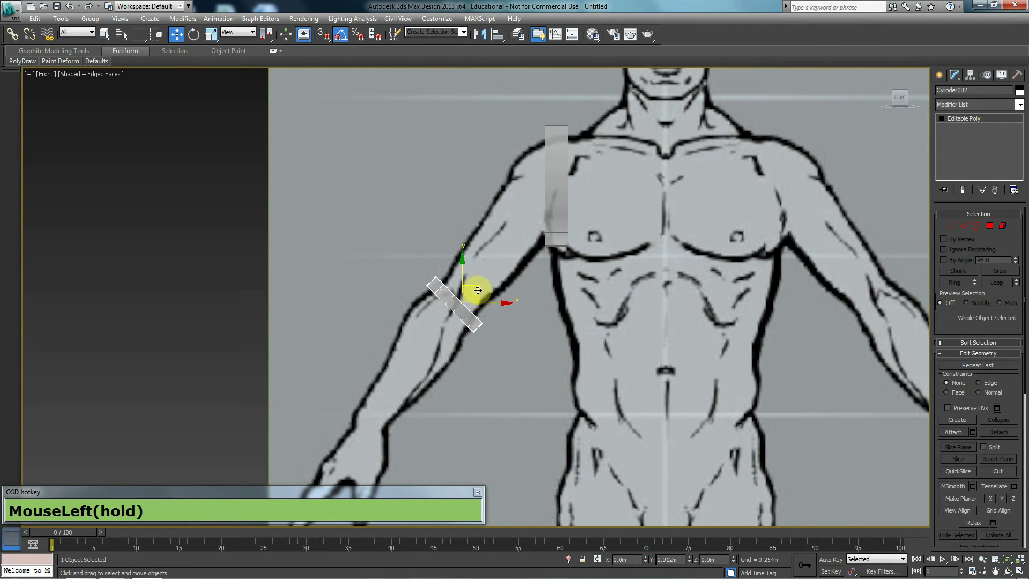
{"action": "left_click", "coordinate": [467, 297]}
Place the third ring copy onto the wrist of the front drawing.
{"action": "middle_click", "coordinate": [458, 346]}
{"action": "left_click", "coordinate": [483, 271]}
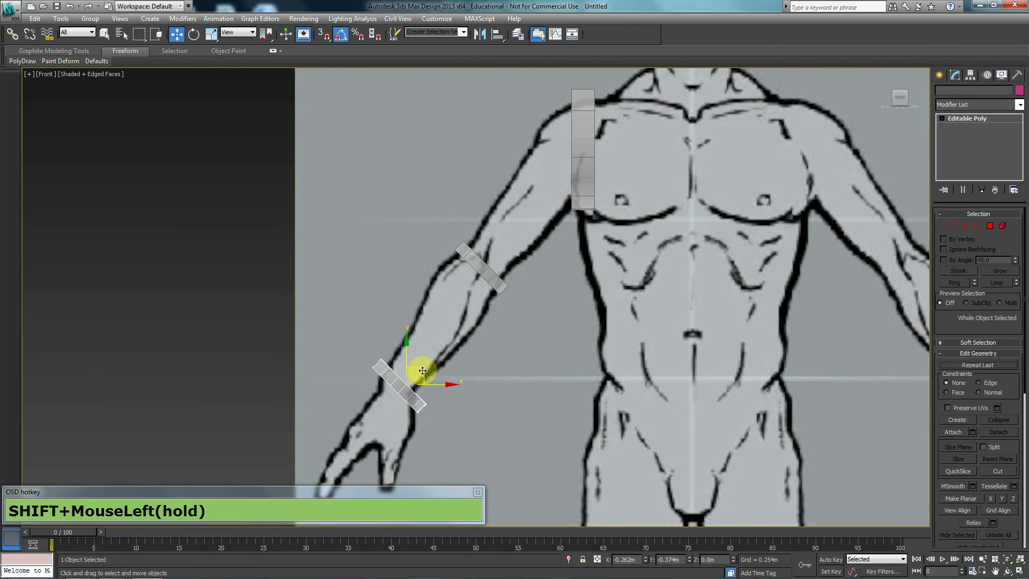
{"action": "left_click_drag", "start_coordinate": [513, 339], "coordinate": [422, 368]}
{"action": "key", "text": "p"}
{"action": "middle_click", "coordinate": [373, 387]}
{"action": "left_click_drag", "start_coordinate": [433, 382], "coordinate": [408, 350]}
{"action": "scroll", "scroll_direction": "up", "scroll_amount": 3}
{"action": "middle_click", "coordinate": [360, 383]}
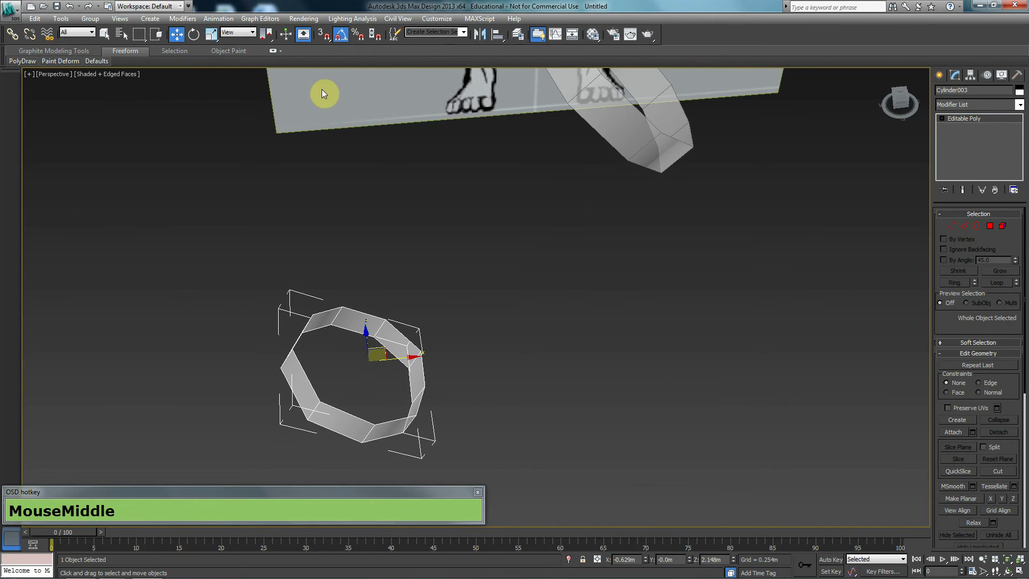
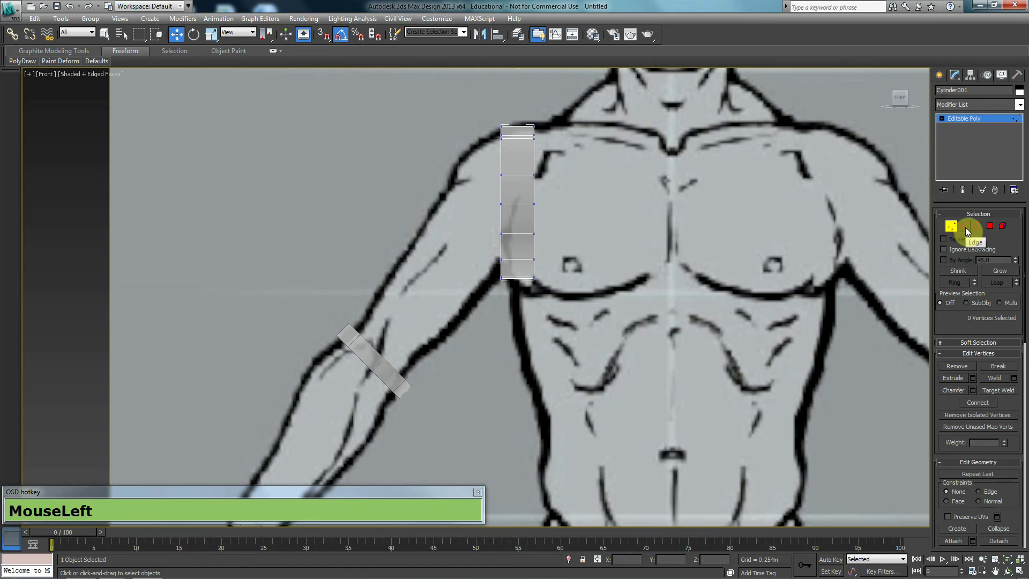
Frame the arm rings in the Perspective view and enter Border sub-object mode.
{"action": "middle_click", "coordinate": [489, 277]}
{"action": "scroll", "scroll_direction": "down", "scroll_amount": 3}
{"action": "left_click_drag", "start_coordinate": [558, 313], "coordinate": [743, 271]}
{"action": "left_click_drag", "start_coordinate": [841, 215], "coordinate": [989, 456]}
{"action": "key", "text": "w"}
{"action": "key", "text": "alt+x"}
{"action": "middle_click", "coordinate": [615, 275]}
Select the facing borders of the shoulder and elbow rings, undoing a premature Bridge.
{"action": "left_click", "coordinate": [575, 198]}
{"action": "middle_click", "coordinate": [439, 278]}
{"action": "left_click", "coordinate": [423, 278]}
{"action": "middle_click", "coordinate": [427, 282]}
{"action": "scroll", "scroll_direction": "up", "scroll_amount": 3}
{"action": "left_click_drag", "start_coordinate": [471, 234], "coordinate": [559, 121]}
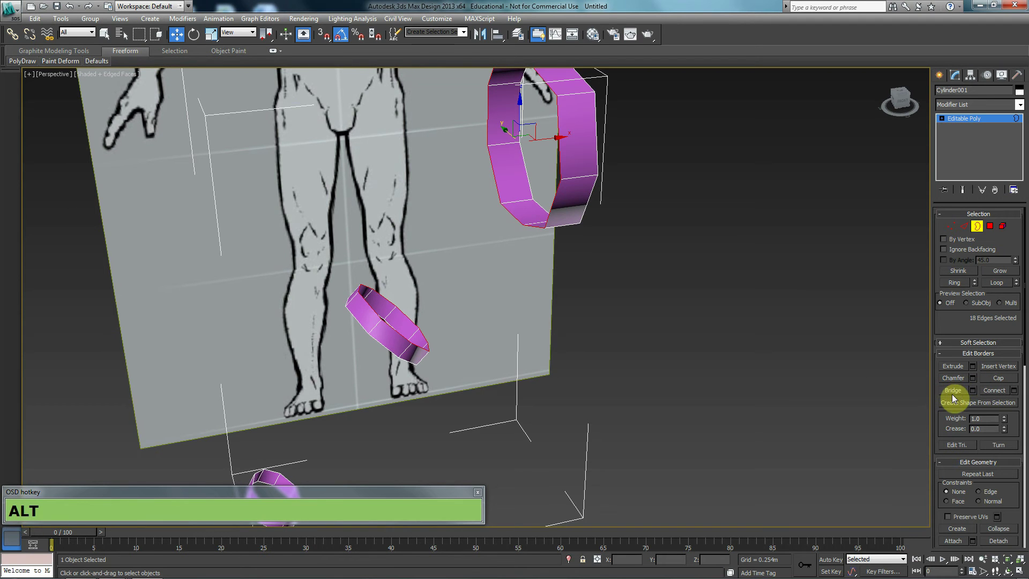
{"action": "left_click", "coordinate": [958, 397]}
{"action": "key", "text": "ctrl+z"}
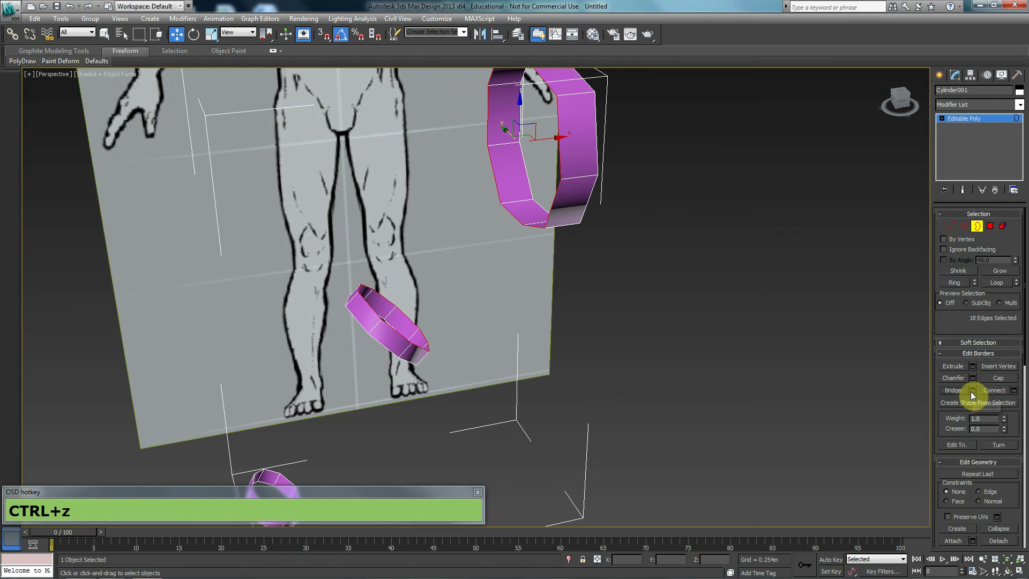
{"action": "left_click", "coordinate": [977, 395]}
{"action": "middle_click", "coordinate": [666, 270]}
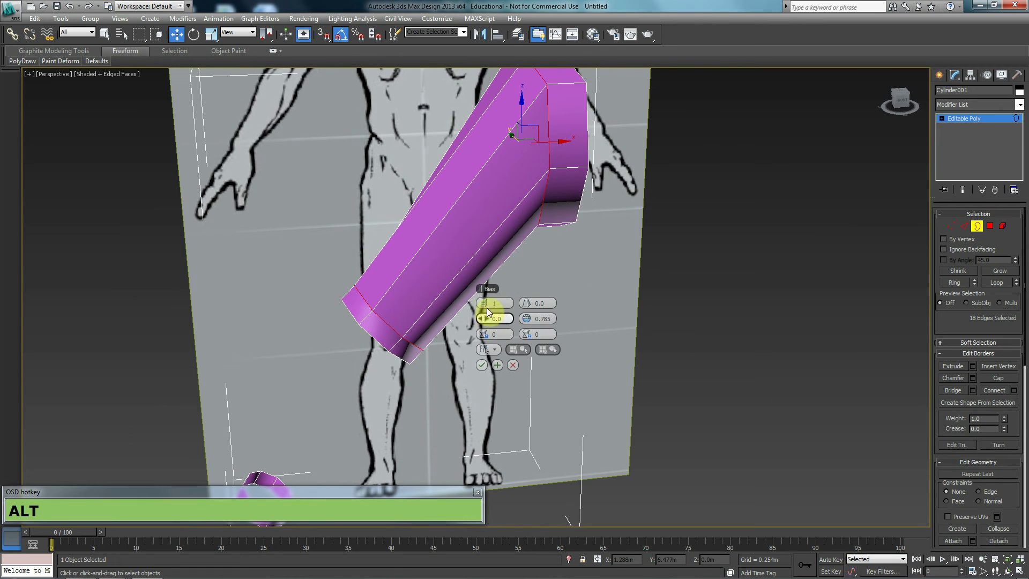
{"action": "left_click_drag", "start_coordinate": [490, 309], "coordinate": [431, 319]}
{"action": "middle_click", "coordinate": [313, 288]}
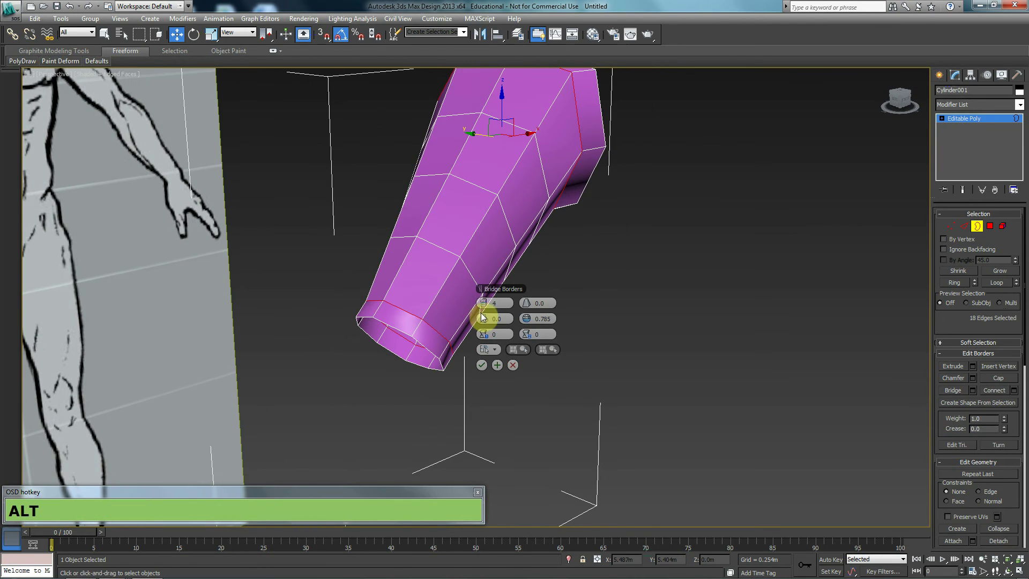
{"action": "left_click_drag", "start_coordinate": [489, 324], "coordinate": [488, 325]}
{"action": "right_click", "coordinate": [487, 325]}
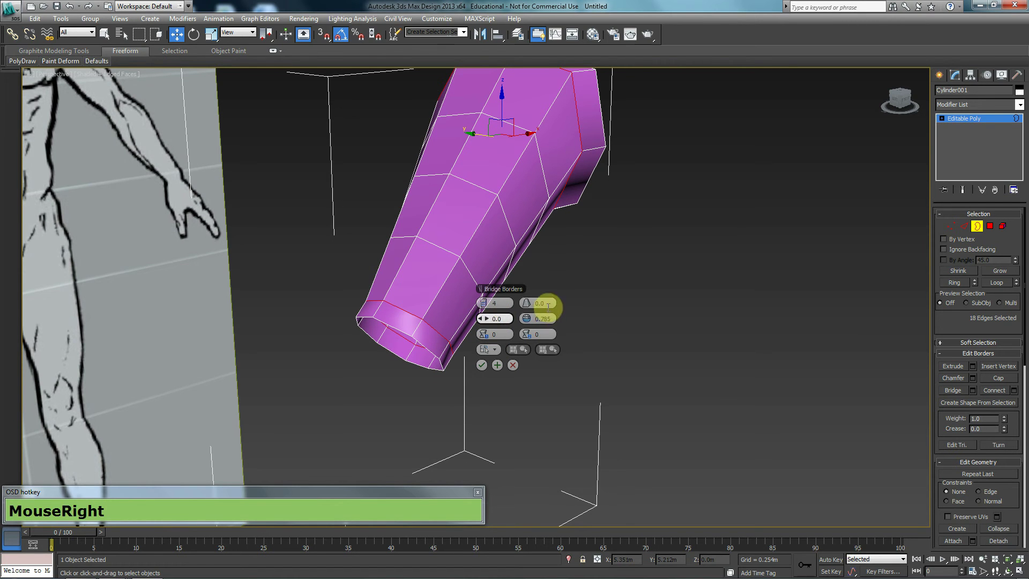
{"action": "left_click", "coordinate": [535, 321]}
{"action": "right_click", "coordinate": [529, 325]}
{"action": "left_click_drag", "start_coordinate": [532, 307], "coordinate": [536, 306]}
{"action": "right_click", "coordinate": [536, 307]}
{"action": "left_click_drag", "start_coordinate": [533, 309], "coordinate": [568, 268]}
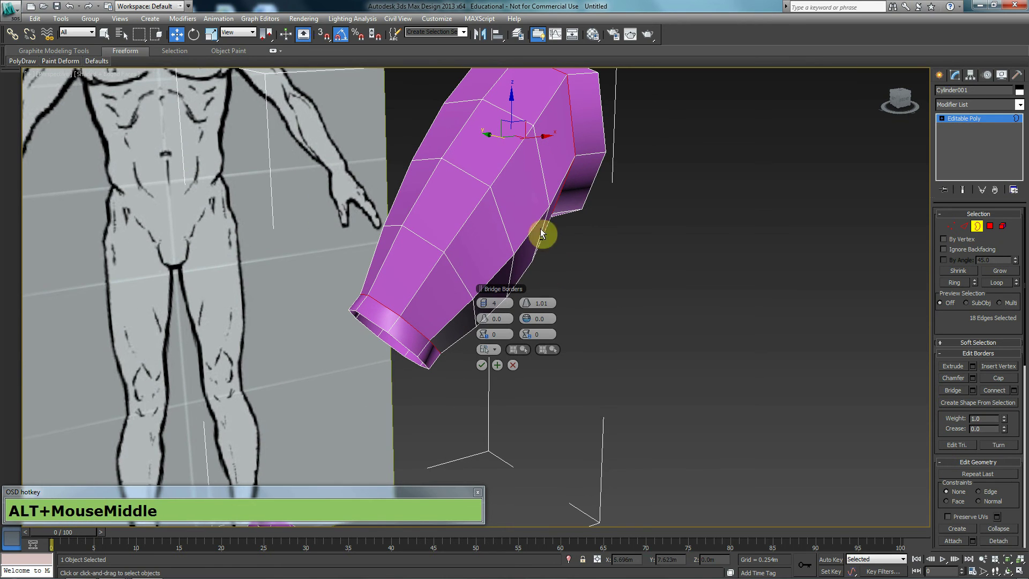
{"action": "middle_click", "coordinate": [446, 394]}
{"action": "left_click", "coordinate": [623, 339]}
{"action": "middle_click", "coordinate": [532, 394]}
{"action": "scroll", "scroll_direction": "down", "scroll_amount": 3}
{"action": "middle_click", "coordinate": [502, 377]}
{"action": "left_click_drag", "start_coordinate": [530, 417], "coordinate": [494, 374]}
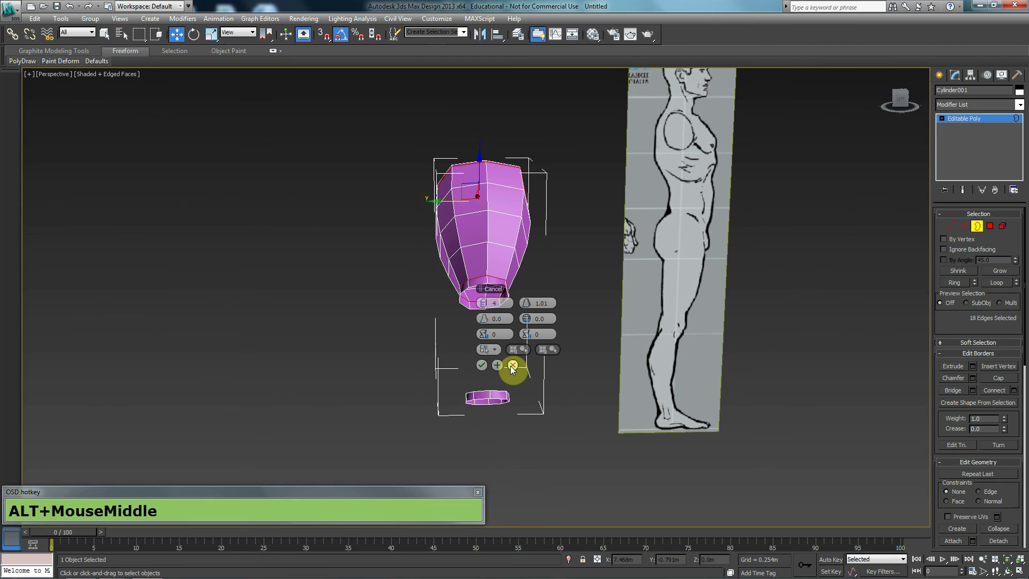
{"action": "left_click", "coordinate": [513, 371]}
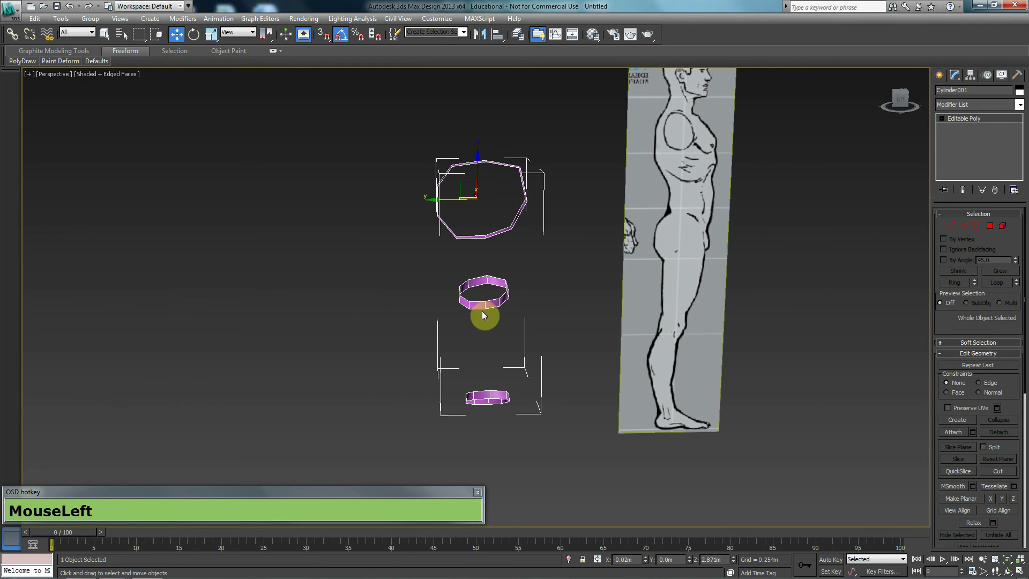
Switch to the Left view and frame the shoulder ring over the side reference drawing.
{"action": "middle_click", "coordinate": [489, 377]}
{"action": "left_click", "coordinate": [367, 254]}
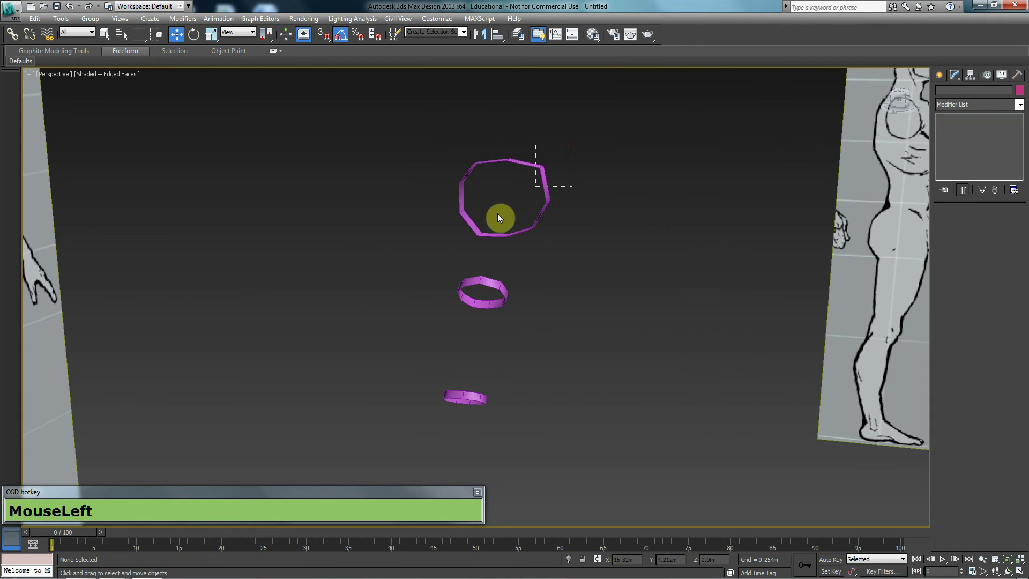
{"action": "key", "text": "i"}
{"action": "middle_click", "coordinate": [500, 288]}
{"action": "left_click_drag", "start_coordinate": [514, 204], "coordinate": [574, 208]}
{"action": "middle_click", "coordinate": [557, 225]}
{"action": "scroll", "scroll_direction": "down", "scroll_amount": 3}
{"action": "left_click_drag", "start_coordinate": [514, 215], "coordinate": [502, 184]}
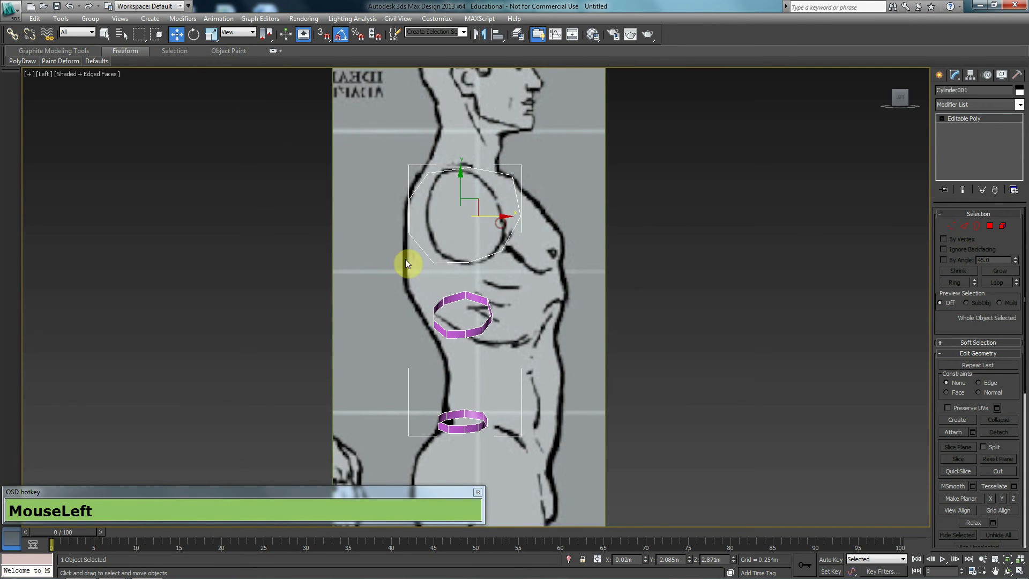
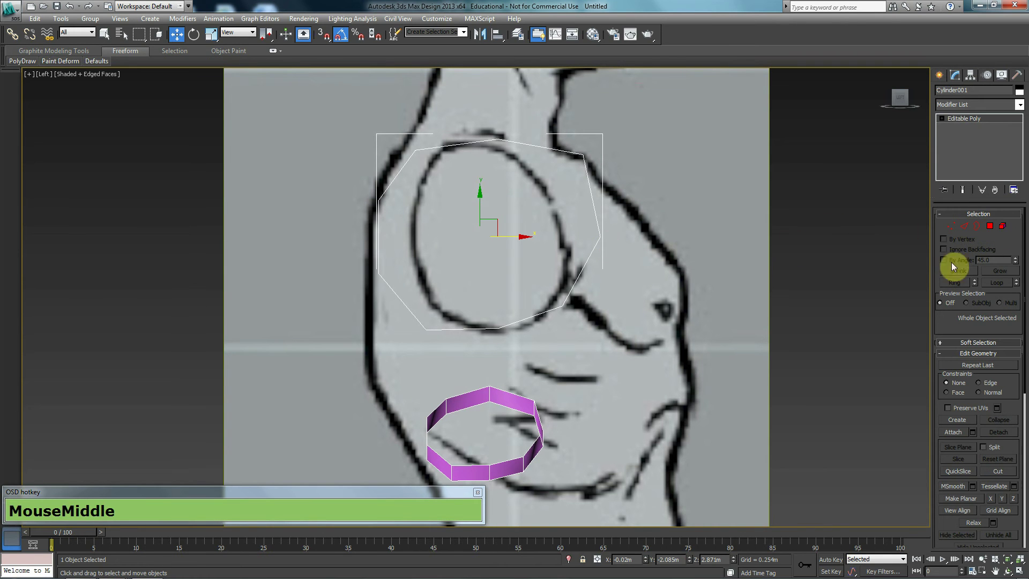
Select the shoulder ring's vertices in Vertex mode to squeeze them to the drawn shoulder.
{"action": "left_click", "coordinate": [1008, 230]}
{"action": "key", "text": "r"}
{"action": "key", "text": "1"}
{"action": "left_click", "coordinate": [557, 319]}
{"action": "key", "text": "w"}
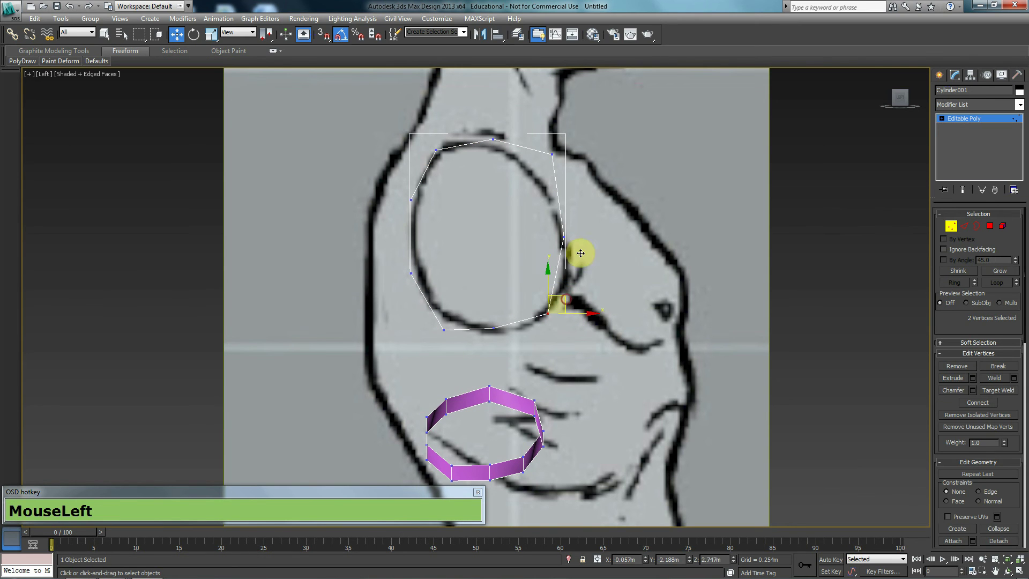
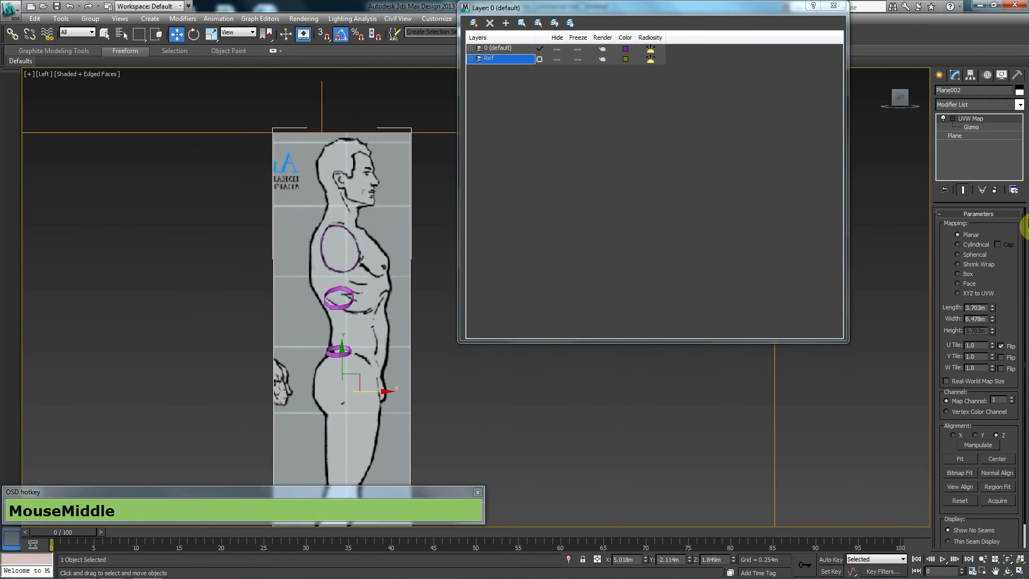
Widen the side reference plane to show the arm, freeze the Ref layer and close Layer Manager.
{"action": "left_click_drag", "start_coordinate": [1002, 141], "coordinate": [510, 407]}
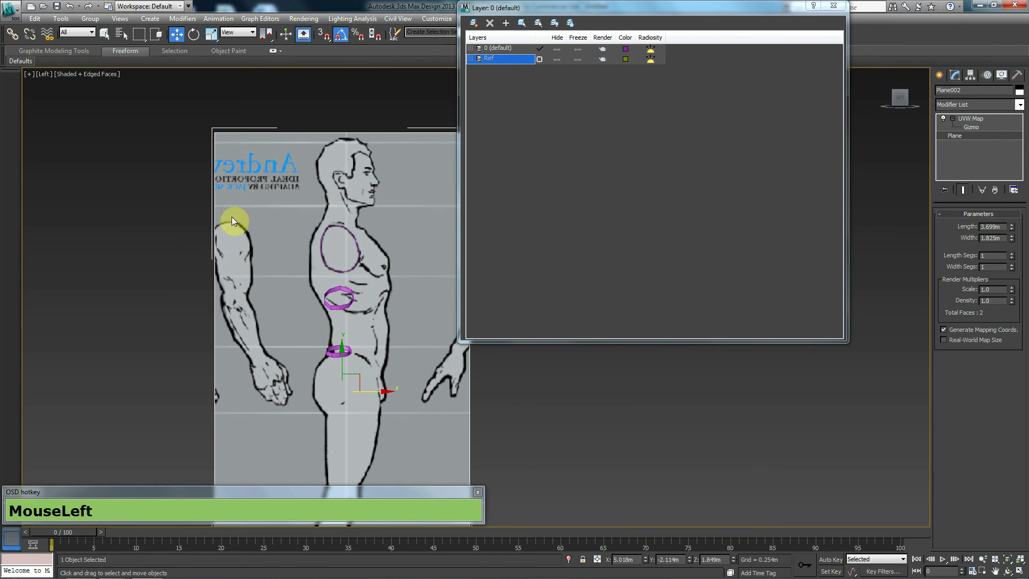
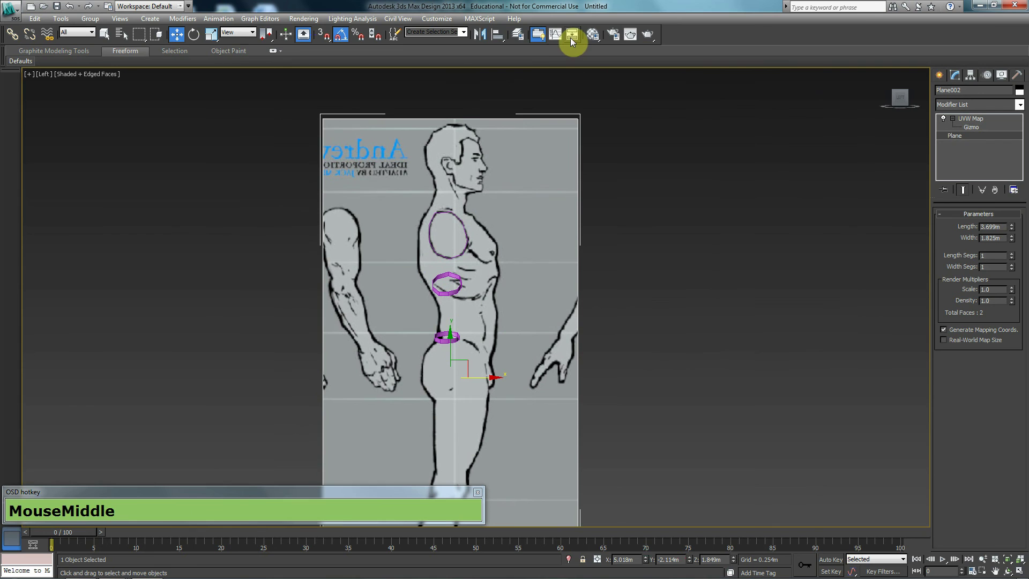
{"action": "left_click_drag", "start_coordinate": [541, 40], "coordinate": [561, 55]}
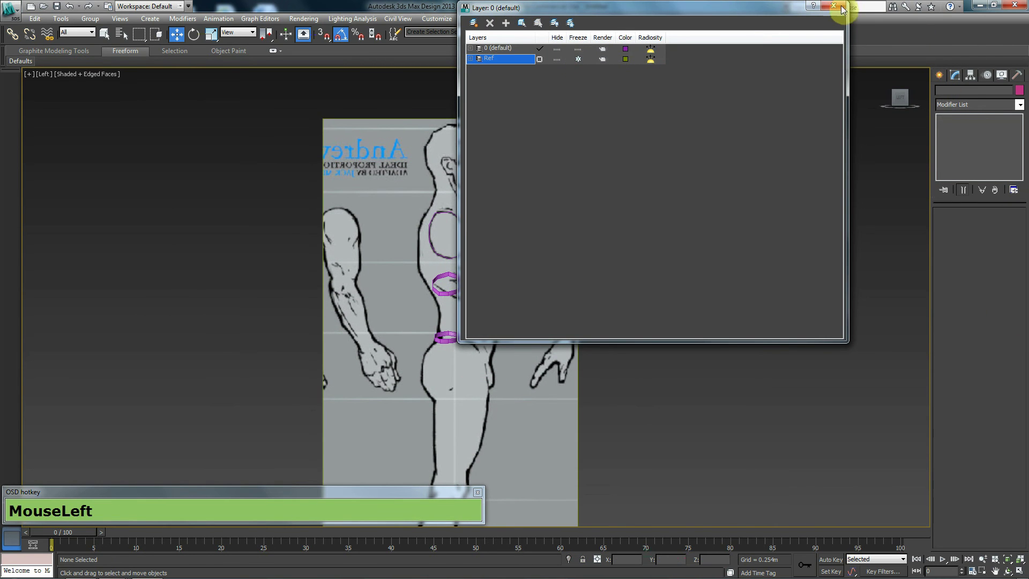
{"action": "left_click", "coordinate": [831, 11]}
{"action": "middle_click", "coordinate": [613, 266]}
{"action": "scroll", "scroll_direction": "up", "scroll_amount": 3}
{"action": "left_click", "coordinate": [579, 137]}
{"action": "middle_click", "coordinate": [566, 190]}
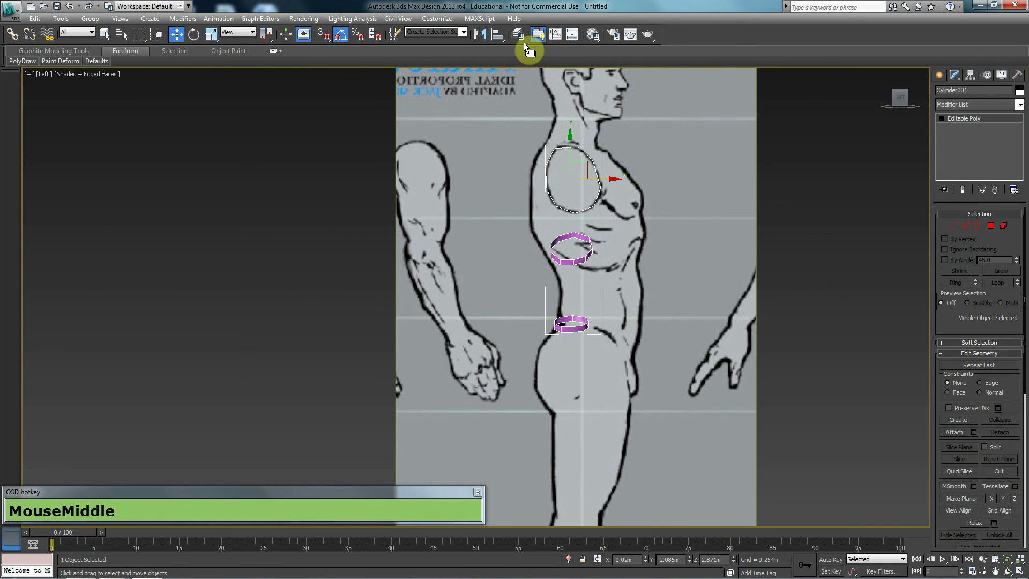
Move the shoulder, elbow and wrist rings onto the side-view arm drawing.
{"action": "left_click_drag", "start_coordinate": [607, 118], "coordinate": [662, 195]}
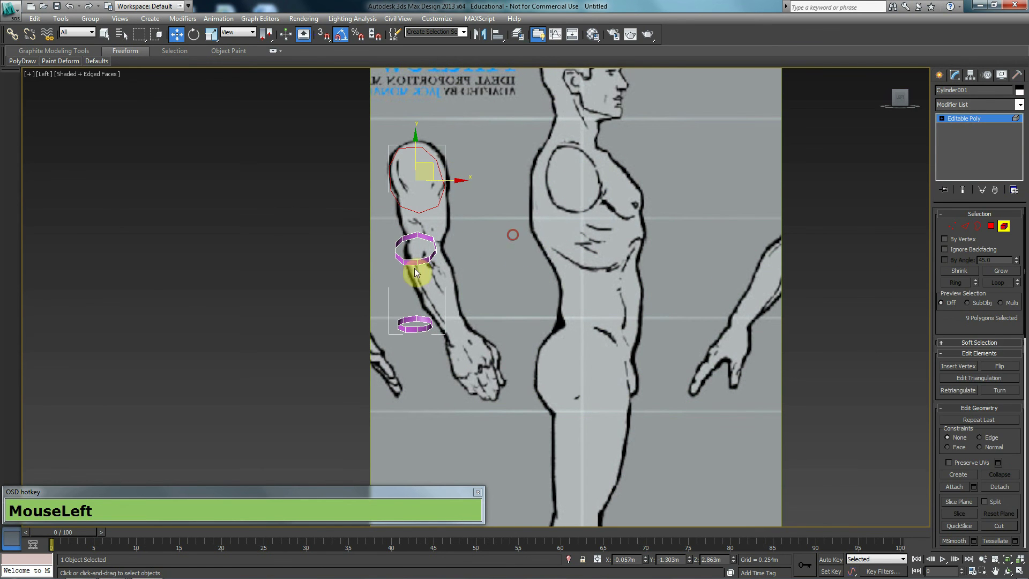
{"action": "left_click_drag", "start_coordinate": [460, 250], "coordinate": [607, 218]}
{"action": "key", "text": "p"}
{"action": "middle_click", "coordinate": [514, 281]}
{"action": "left_click", "coordinate": [978, 231]}
Bridge the shoulder and elbow borders with 4 segments and 0.95 taper into an upper-arm tube.
{"action": "middle_click", "coordinate": [664, 202]}
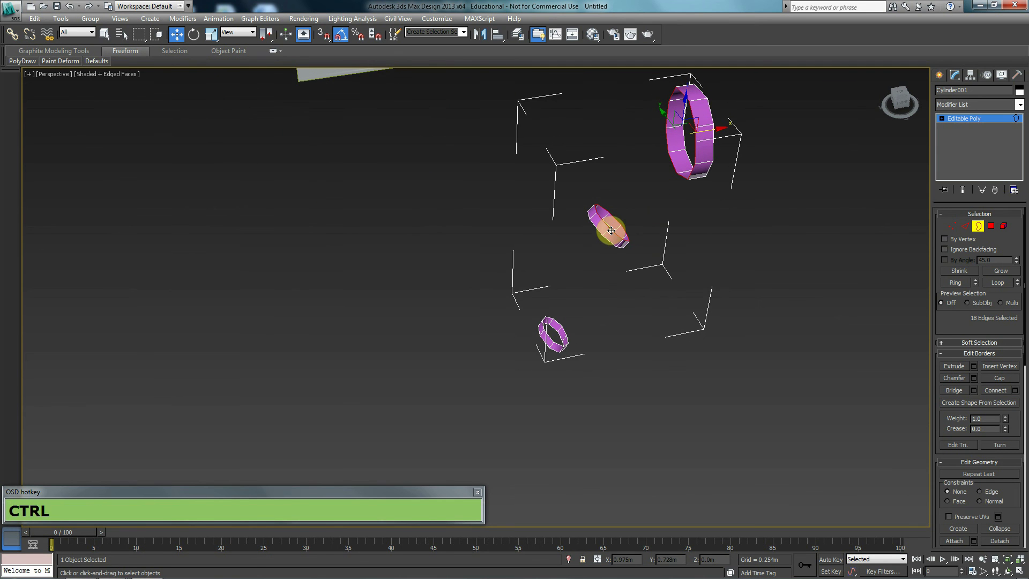
{"action": "middle_click", "coordinate": [638, 231]}
{"action": "scroll", "scroll_direction": "up", "scroll_amount": 3}
{"action": "middle_click", "coordinate": [664, 222]}
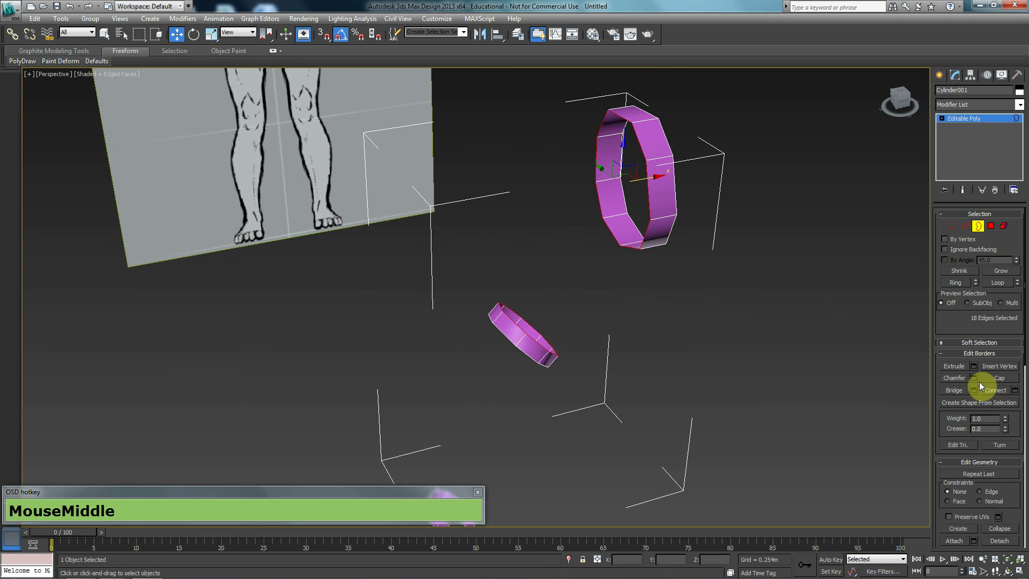
{"action": "left_click", "coordinate": [979, 396]}
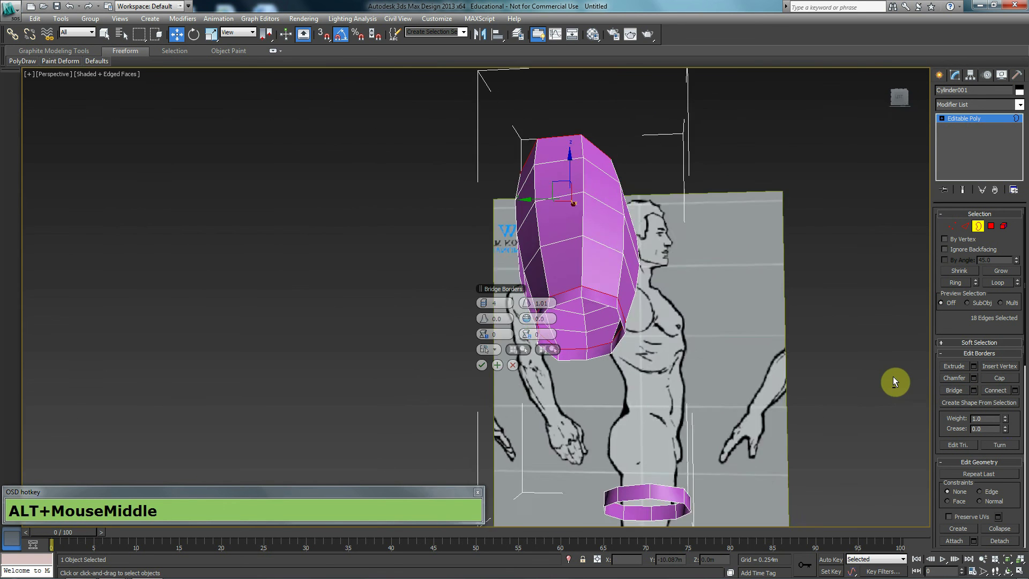
{"action": "left_click_drag", "start_coordinate": [890, 381], "coordinate": [519, 369]}
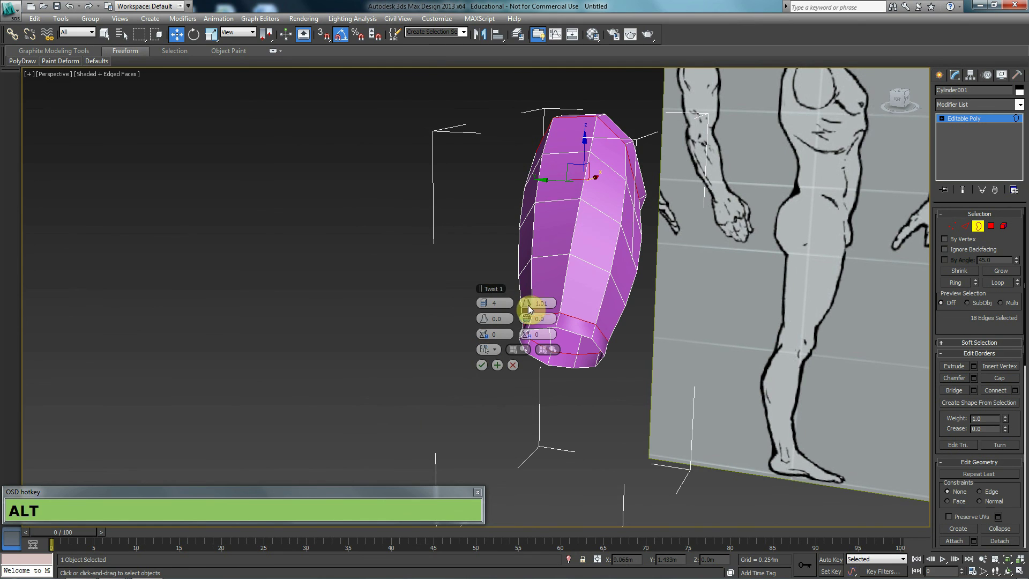
{"action": "left_click", "coordinate": [525, 310]}
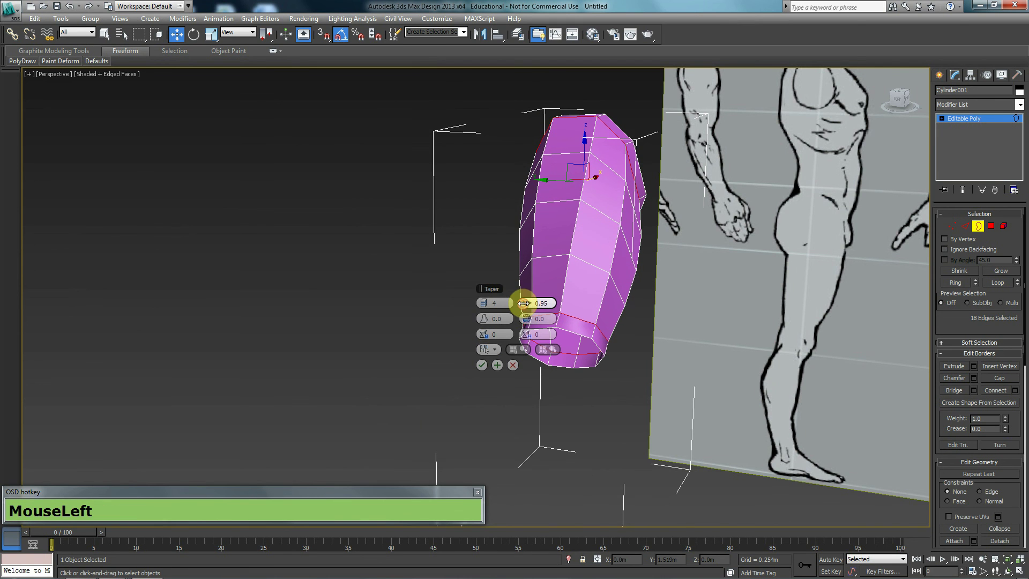
{"action": "middle_click", "coordinate": [477, 349]}
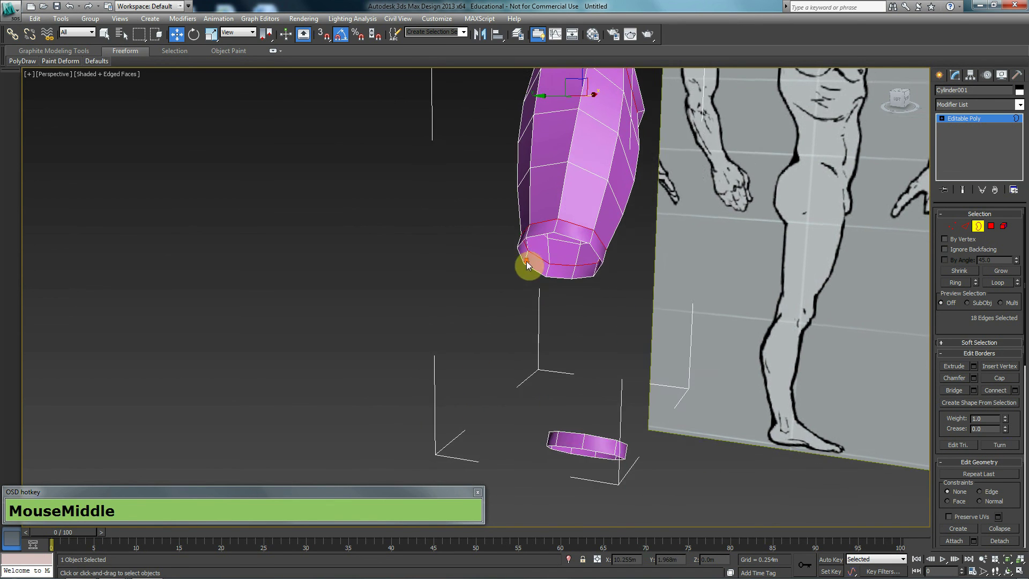
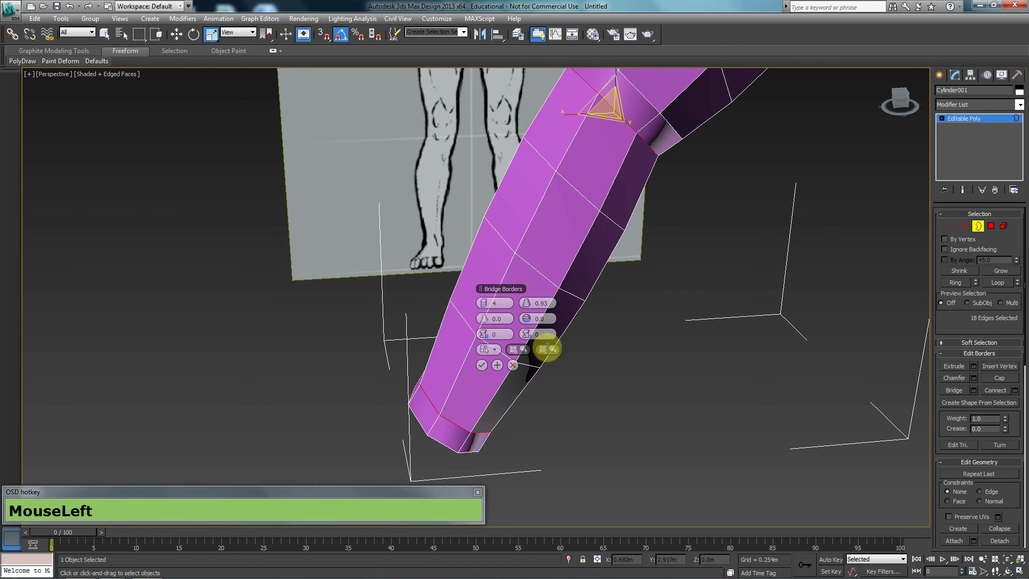
Adjust the Bridge caddy values and confirm so the arm rings join into one segmented mesh.
{"action": "middle_click", "coordinate": [607, 413]}
{"action": "right_click", "coordinate": [533, 307]}
{"action": "left_click_drag", "start_coordinate": [612, 399], "coordinate": [548, 304]}
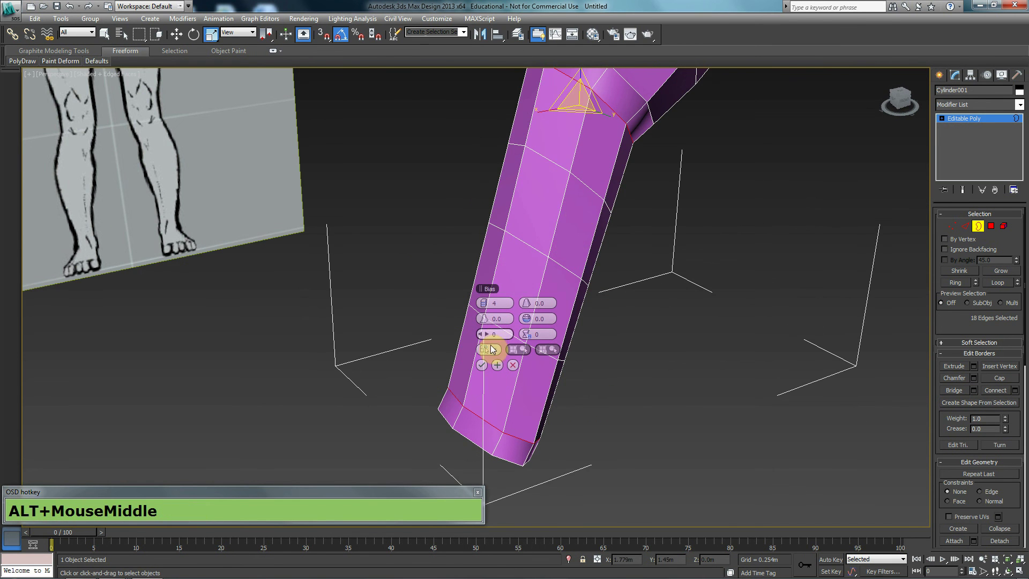
{"action": "left_click", "coordinate": [491, 339]}
{"action": "middle_click", "coordinate": [336, 300]}
{"action": "scroll", "scroll_direction": "down", "scroll_amount": 3}
{"action": "left_click_drag", "start_coordinate": [374, 315], "coordinate": [400, 310]}
{"action": "left_click", "coordinate": [484, 338]}
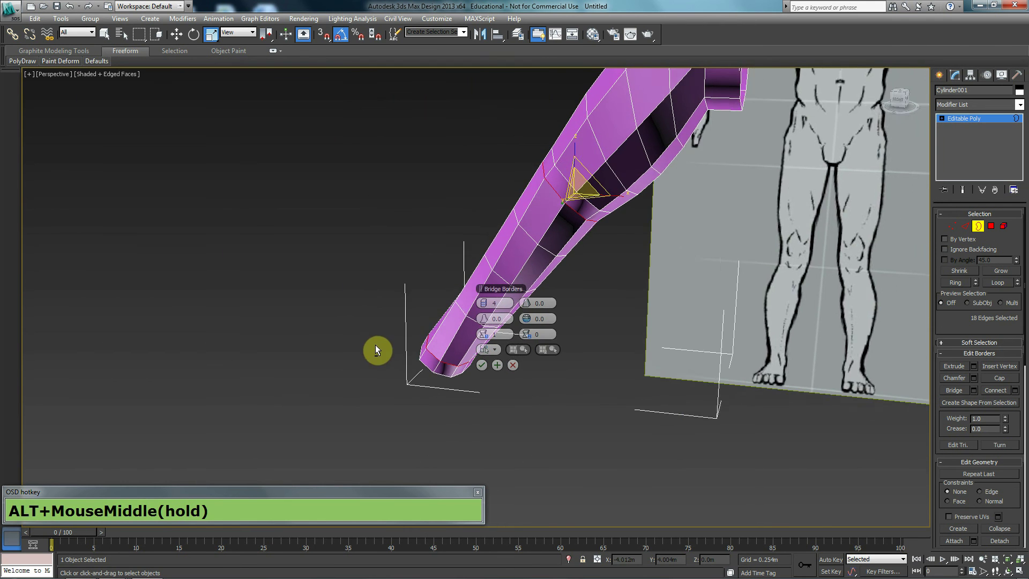
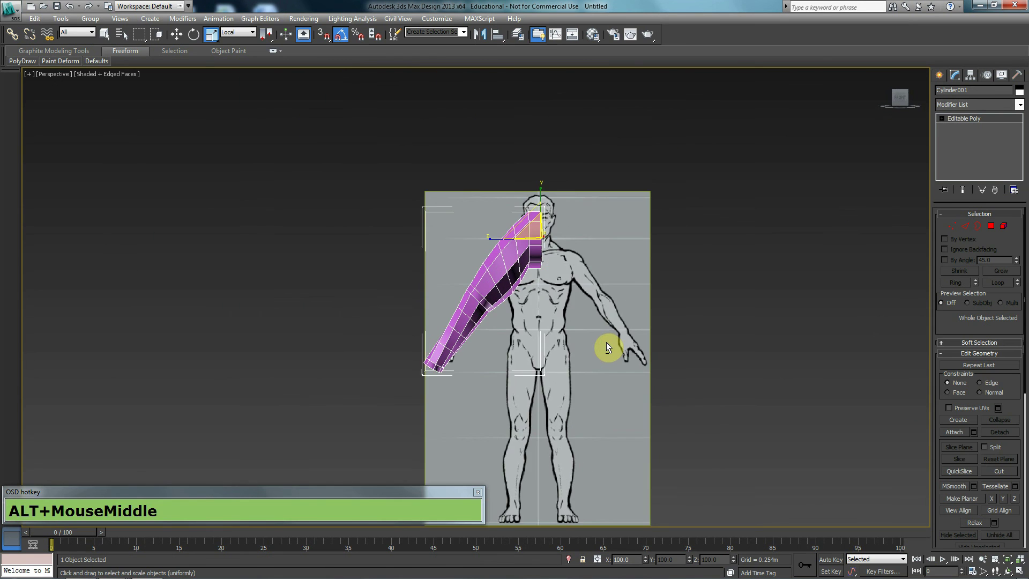
Exit sub-object mode and inspect the arm tube in the Front viewport over the reference drawing.
{"action": "key", "text": "alt+f"}
{"action": "key", "text": "alt+z"}
{"action": "scroll", "scroll_direction": "down", "scroll_amount": 3}
{"action": "key", "text": "alt+x"}
{"action": "middle_click", "coordinate": [729, 326]}
{"action": "scroll", "scroll_direction": "up", "scroll_amount": 3}
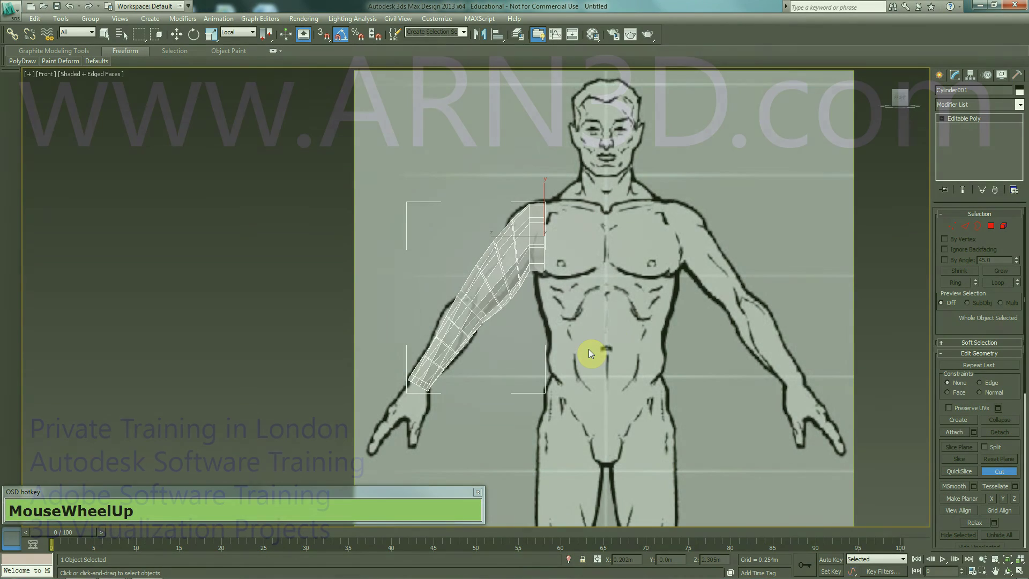